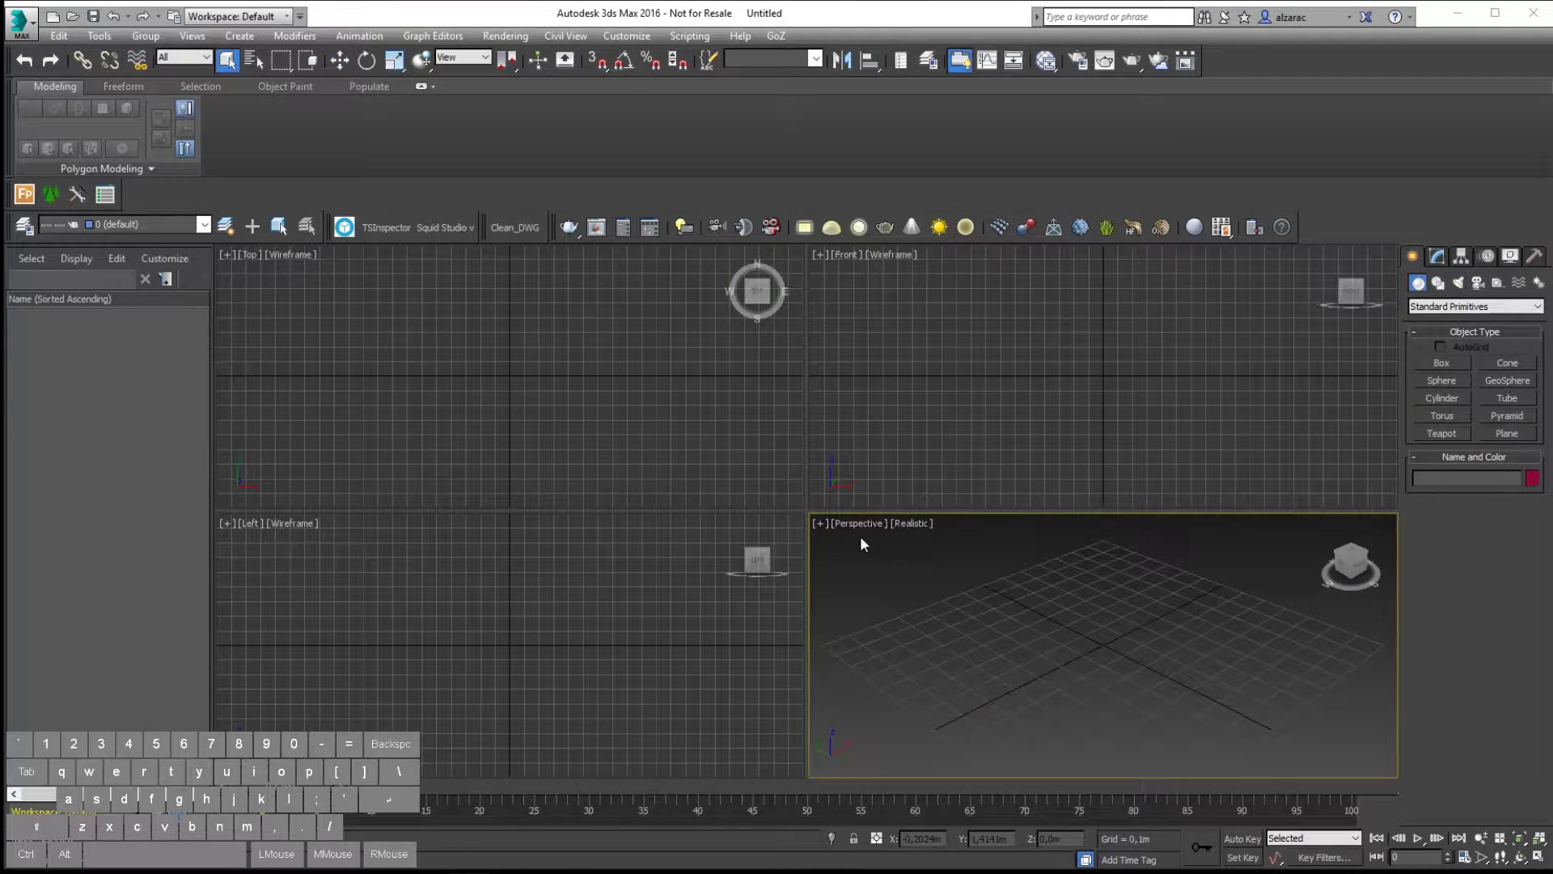
Choose 02-First_Floor.dwg in the import browser and confirm it.
left_click(24, 27)
left_click(83, 262)
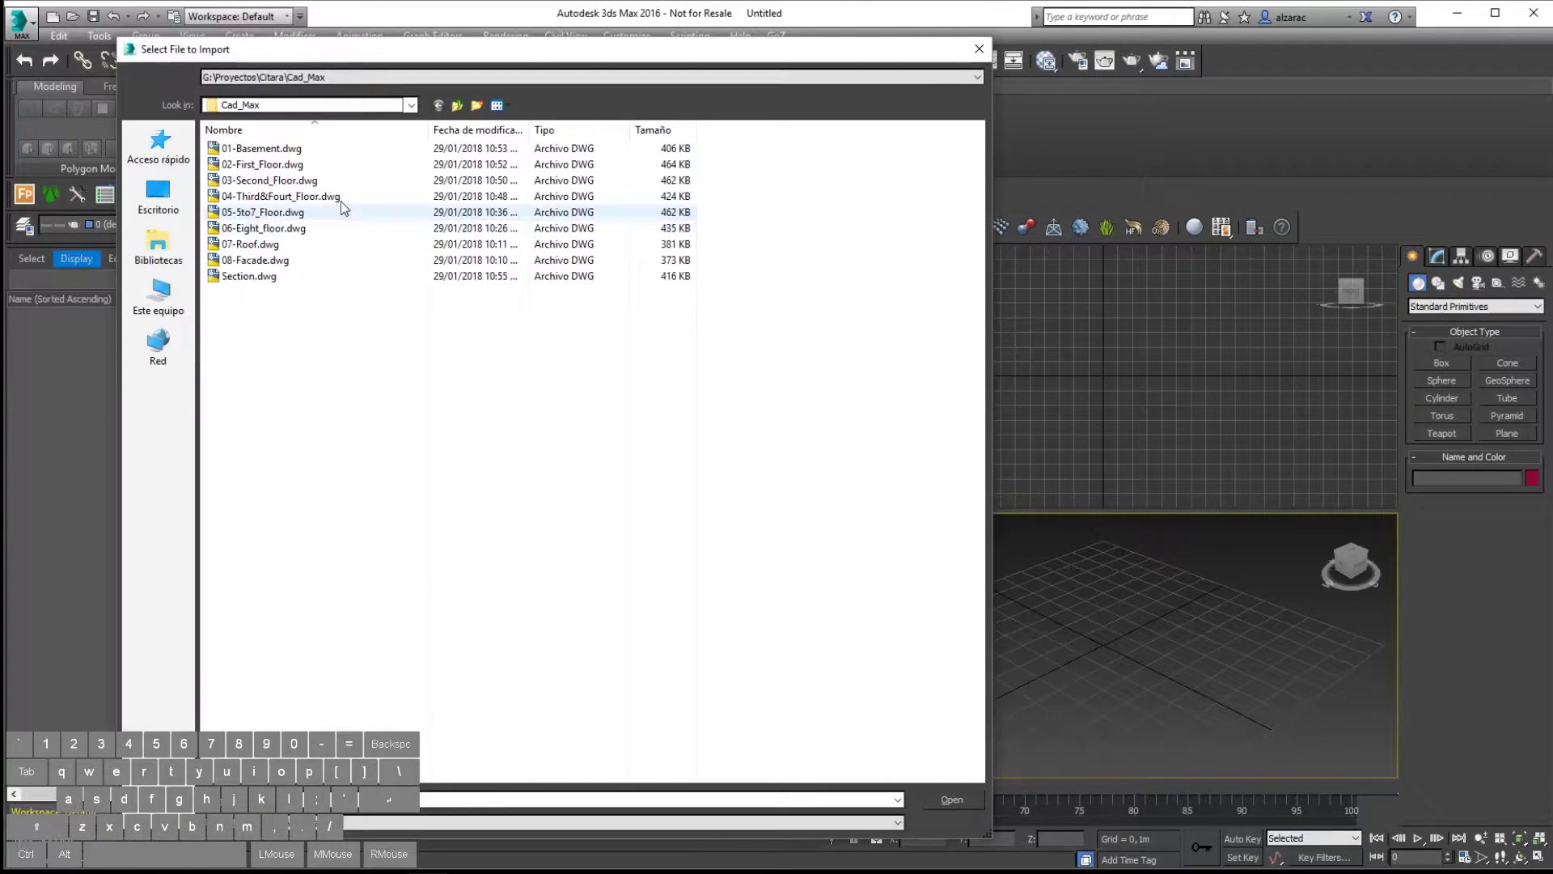
left_click(267, 171)
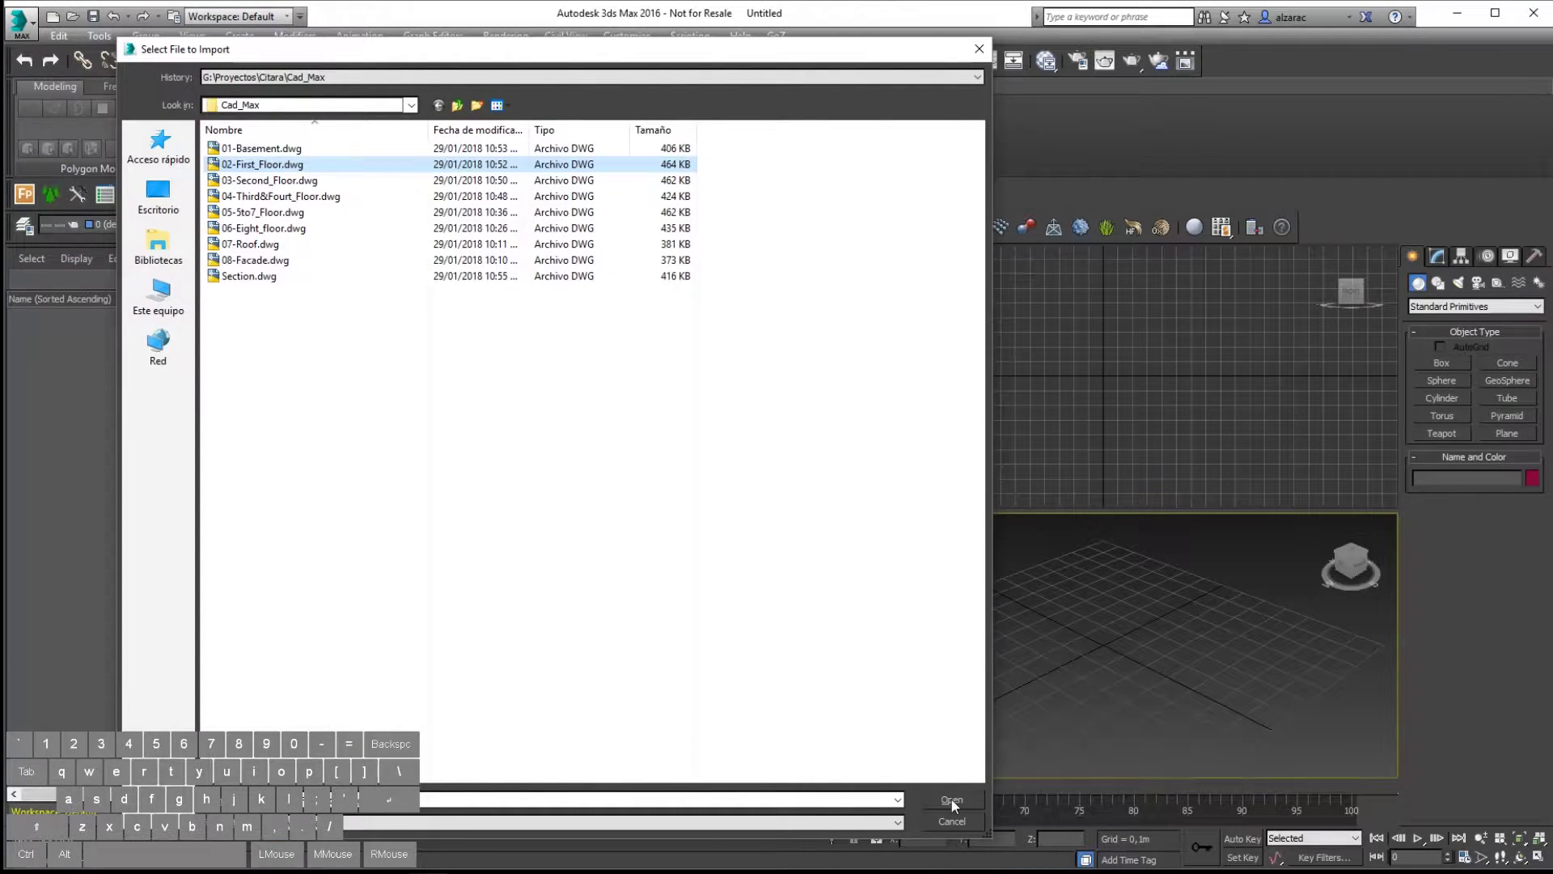
left_click(956, 802)
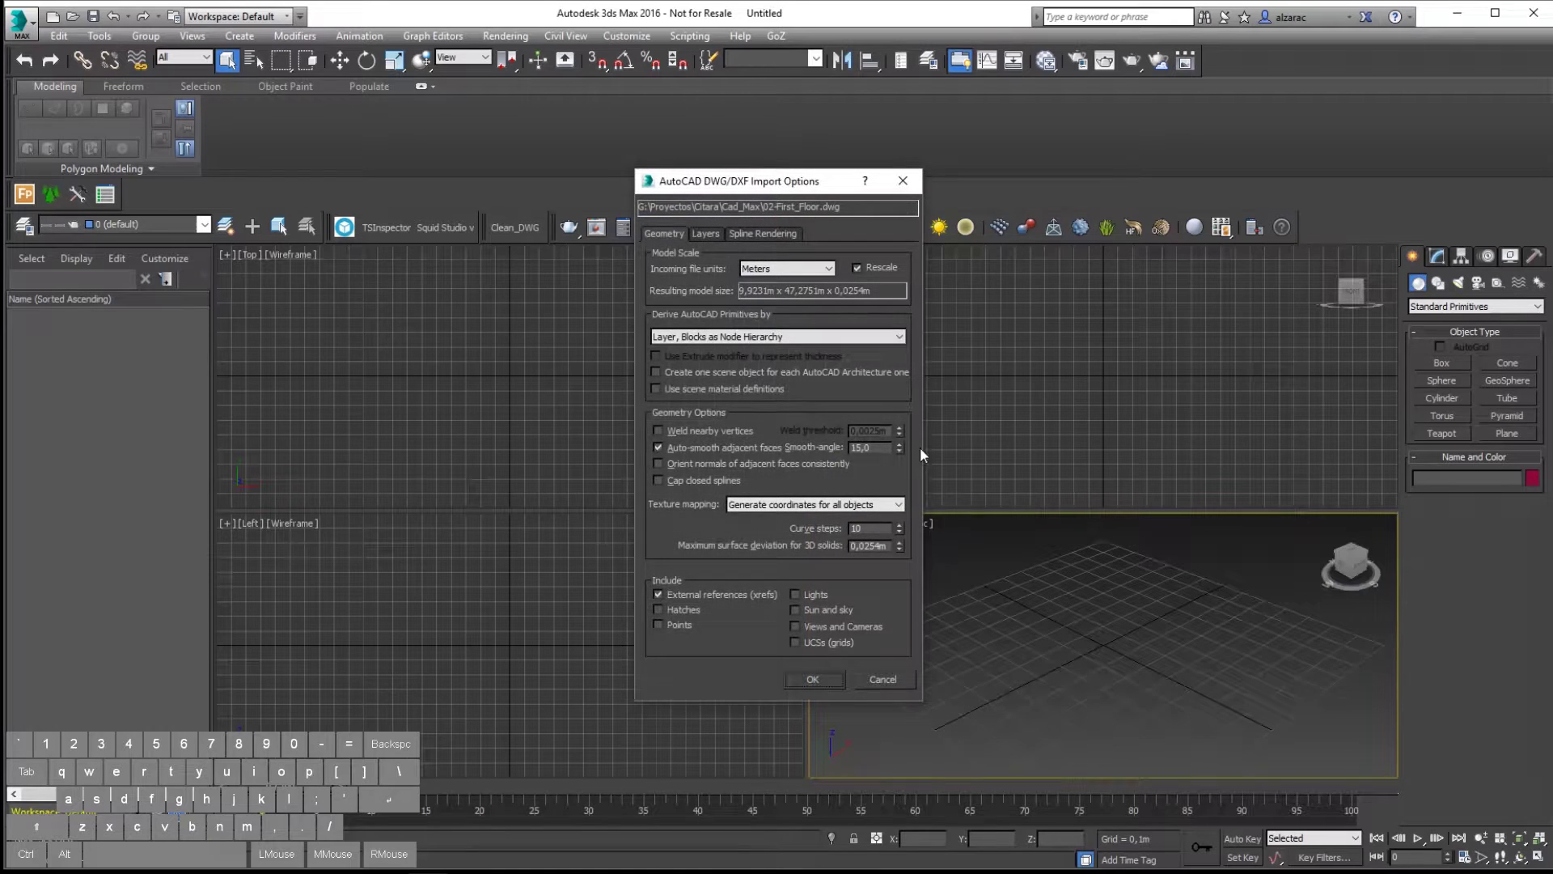
Review the DWG layers, keep Meters units and accept the import options.
left_click(722, 239)
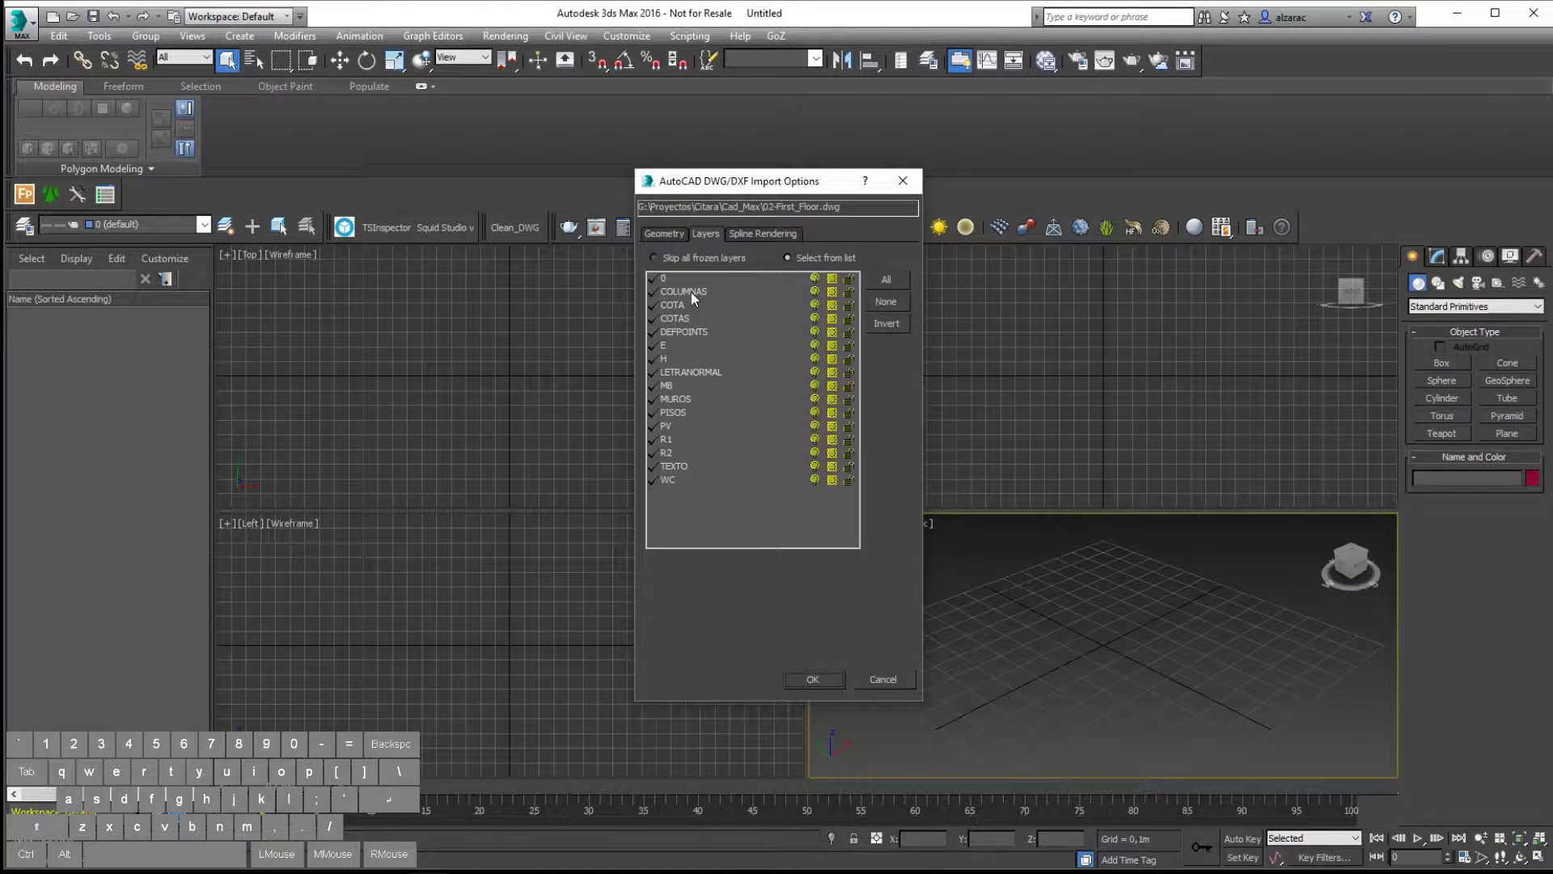
left_click(676, 234)
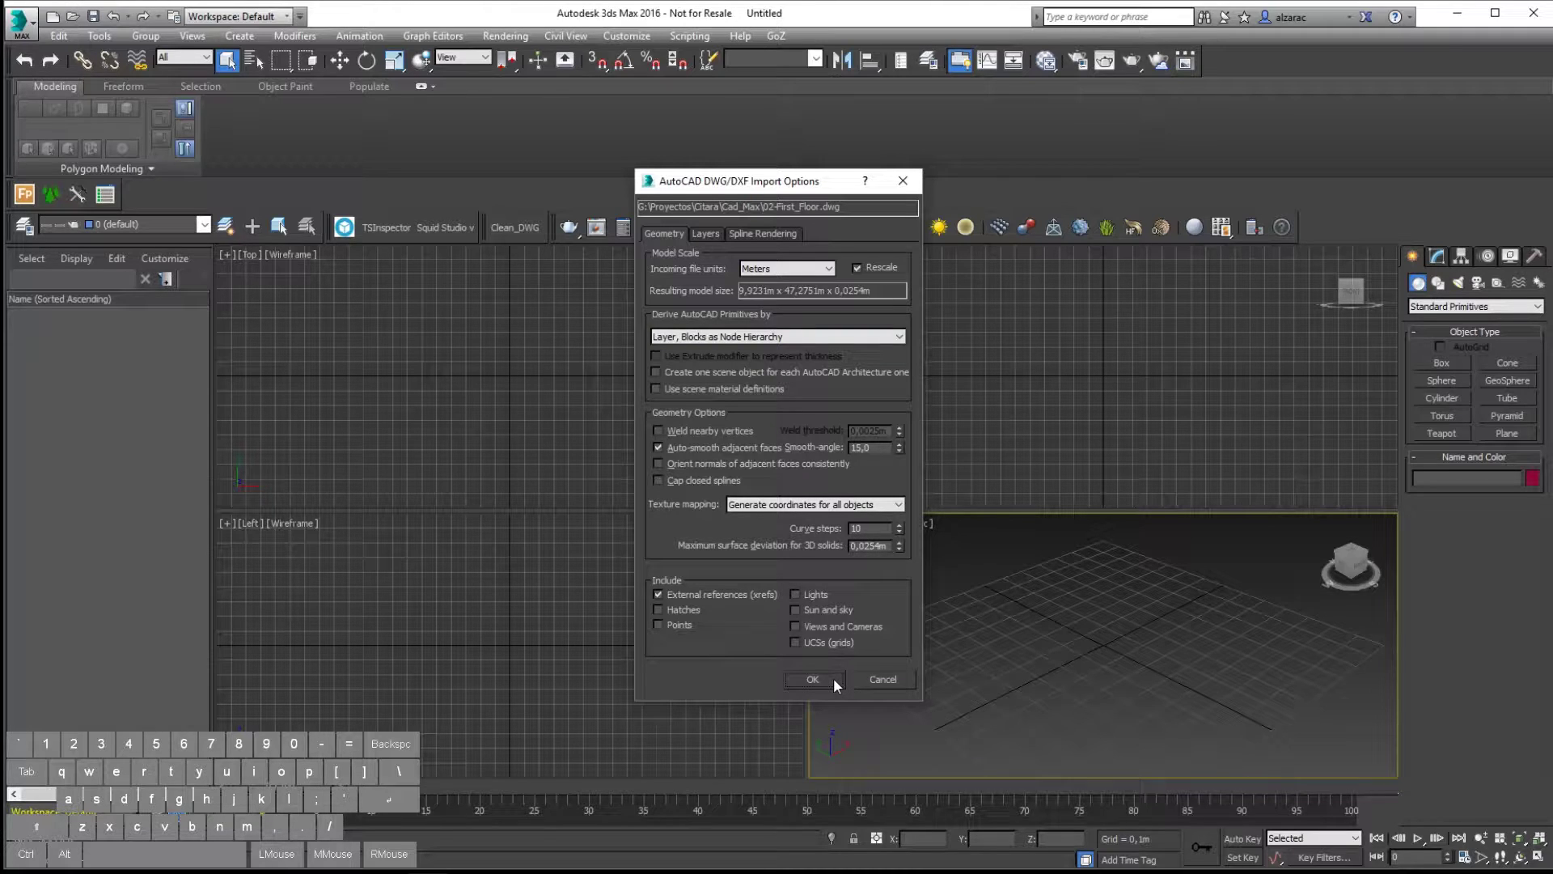
left_click(838, 684)
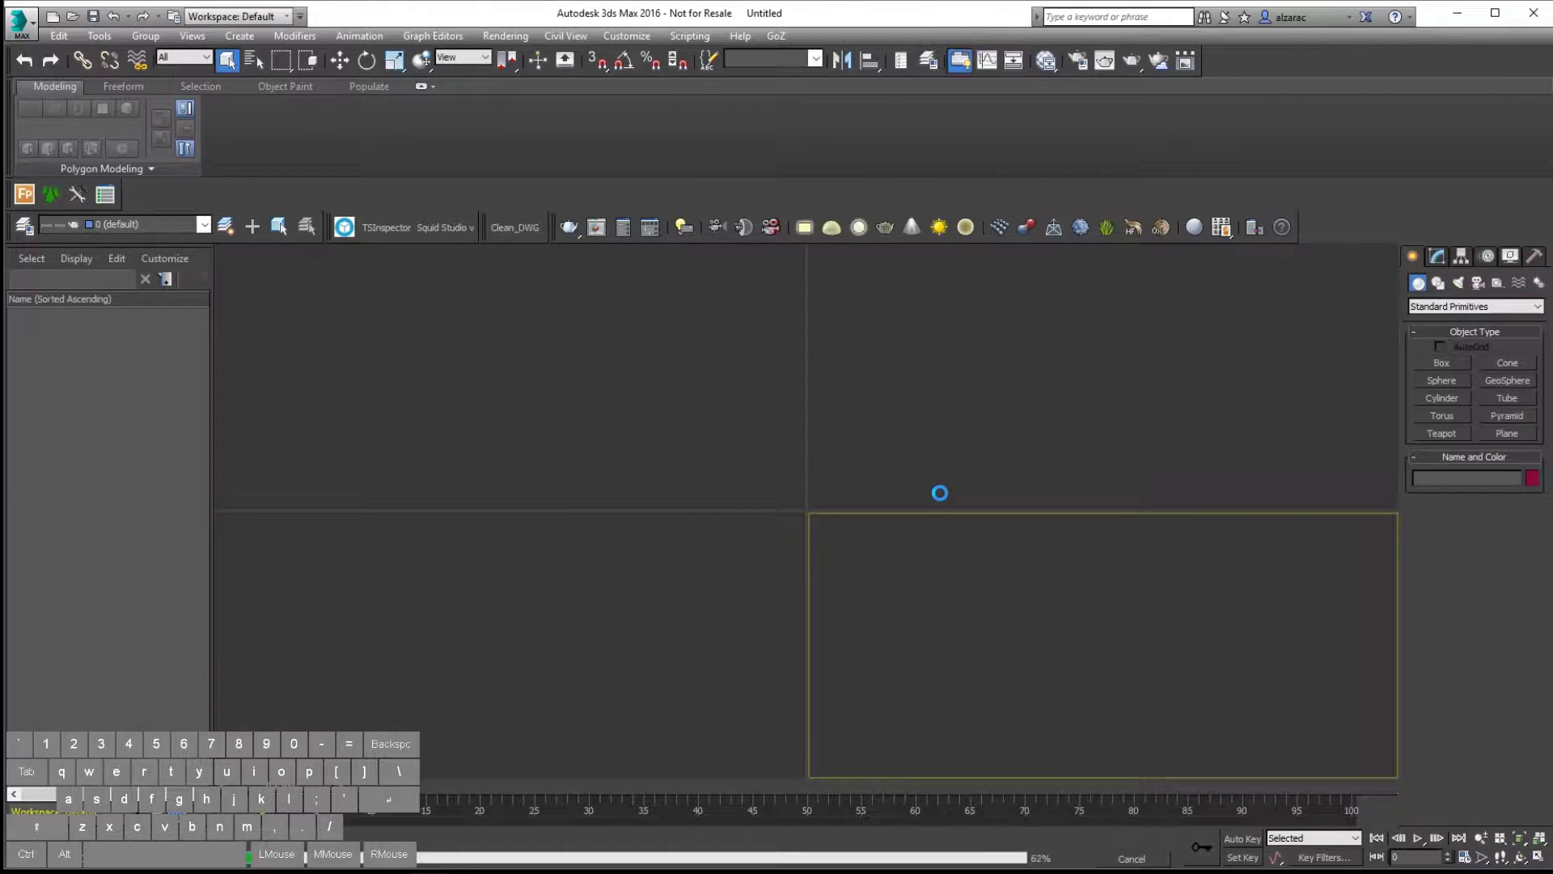
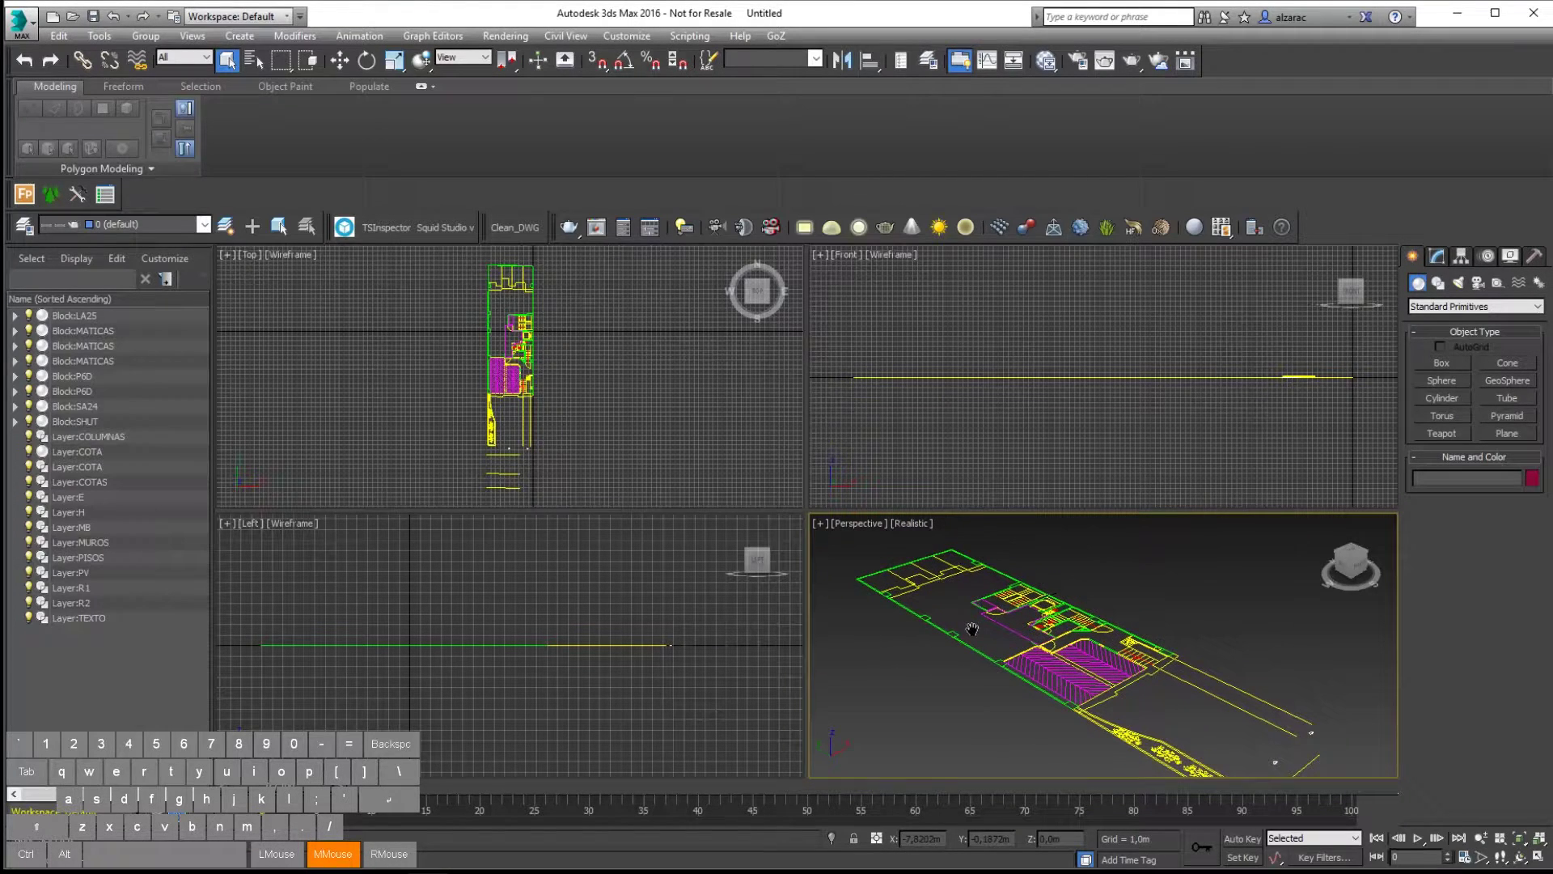
Maximize the Top view, fit the plan and window-select every imported first-floor object.
key("alt+w")
middle_click(896, 572)
key("t")
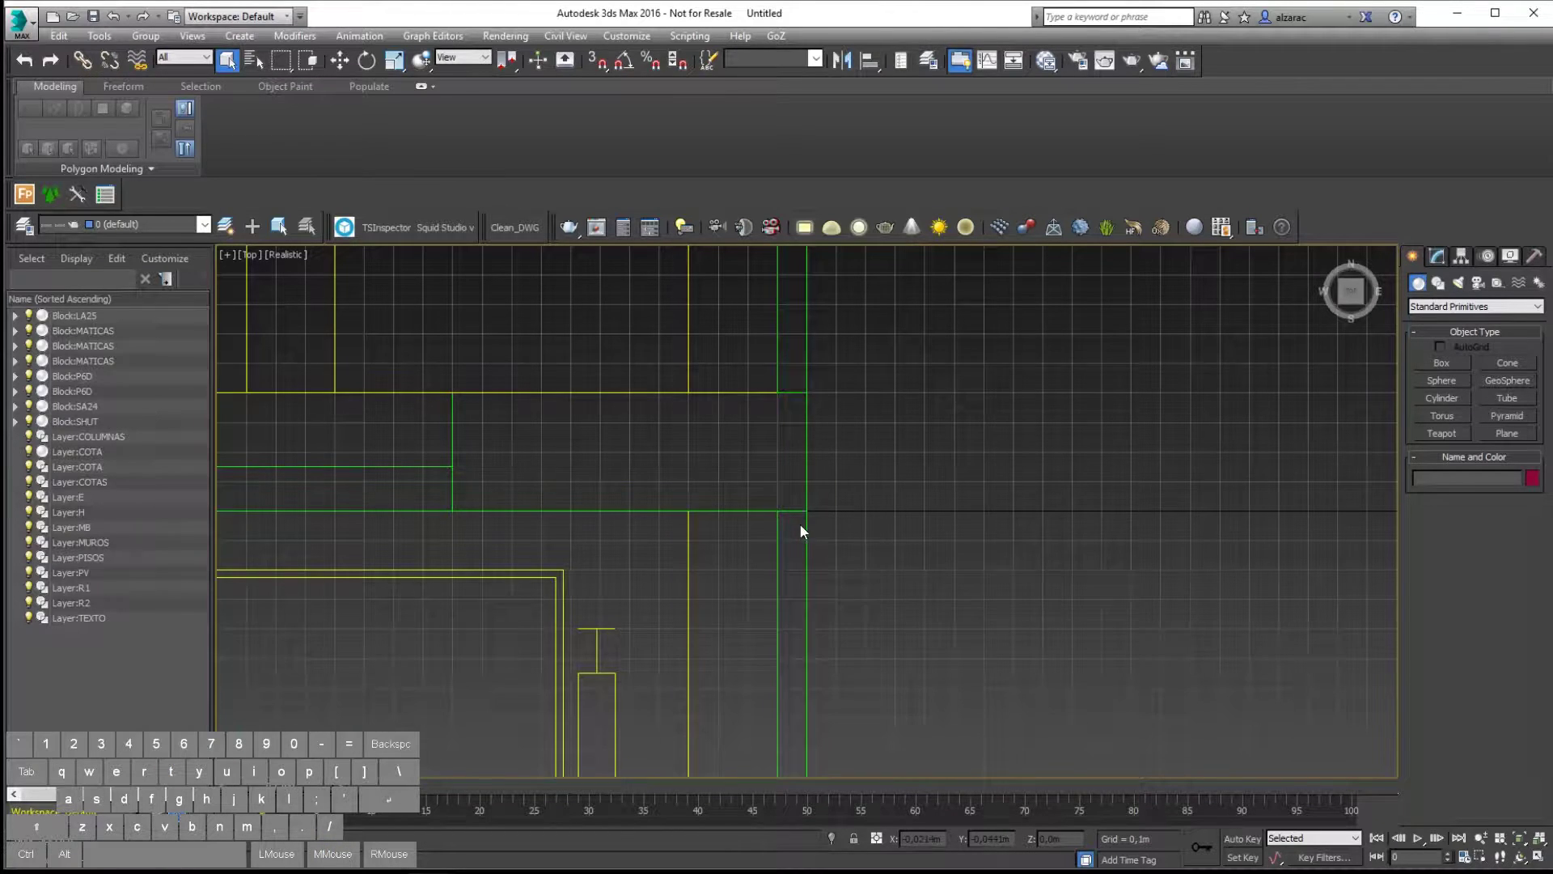
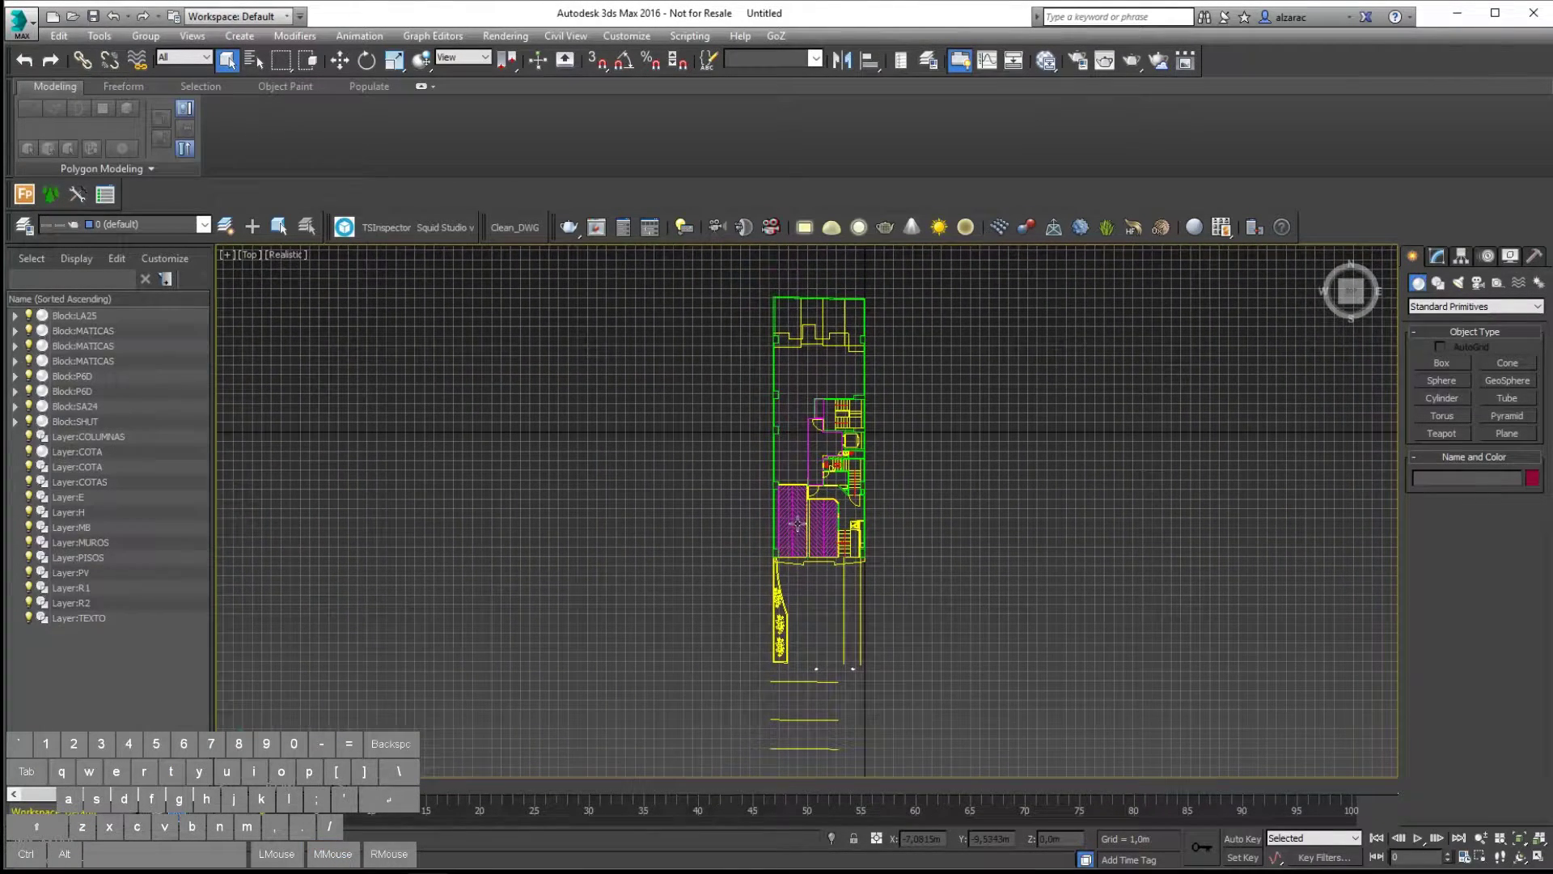
key("g")
middle_click(855, 507)
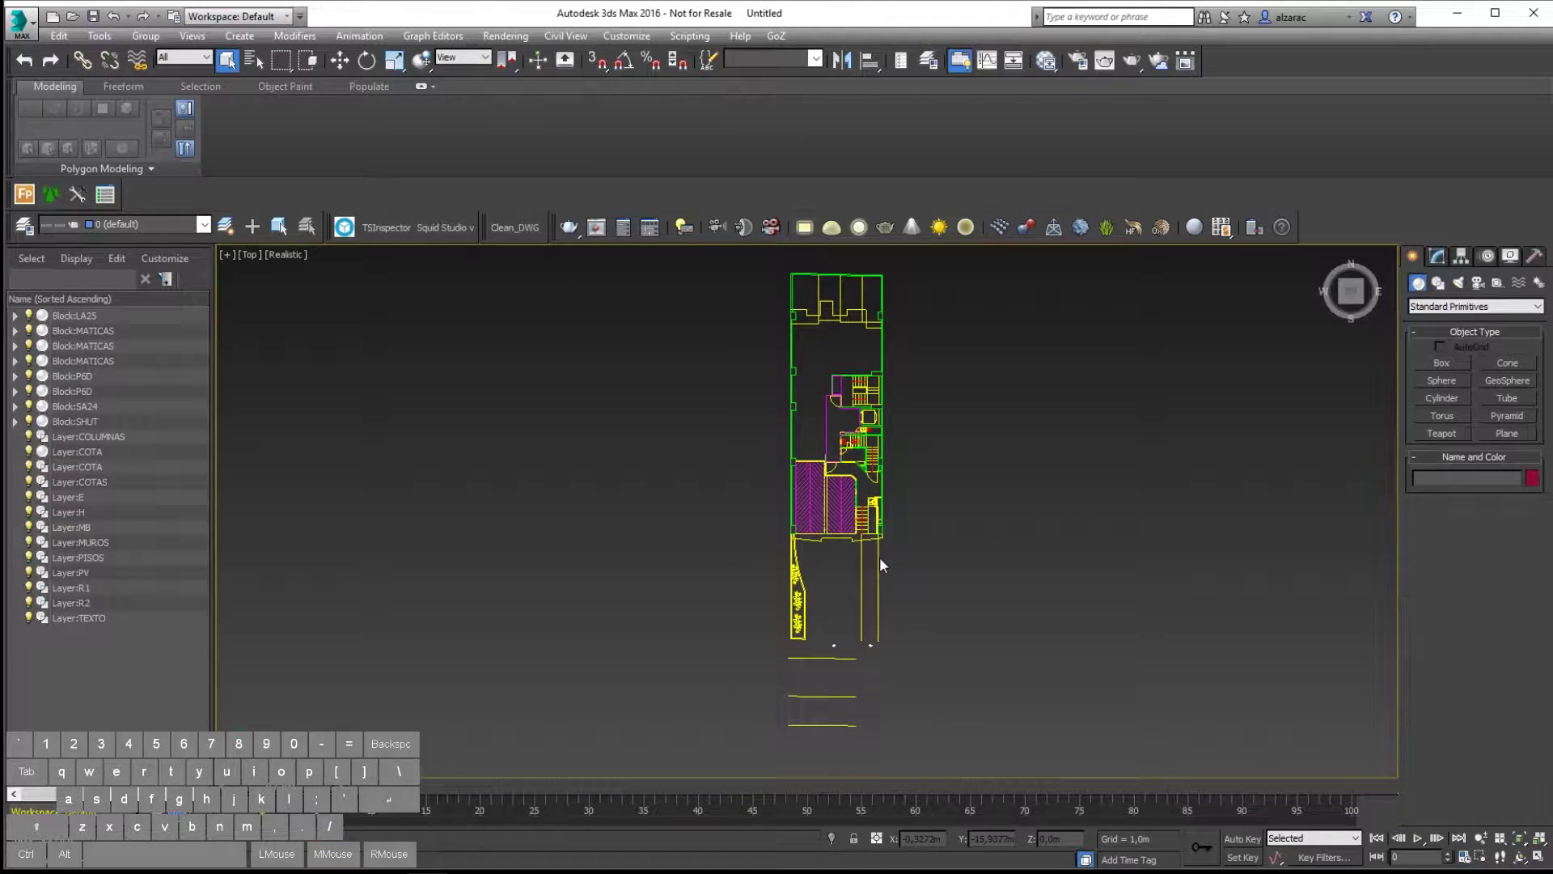
left_click_drag(924, 263, 751, 772)
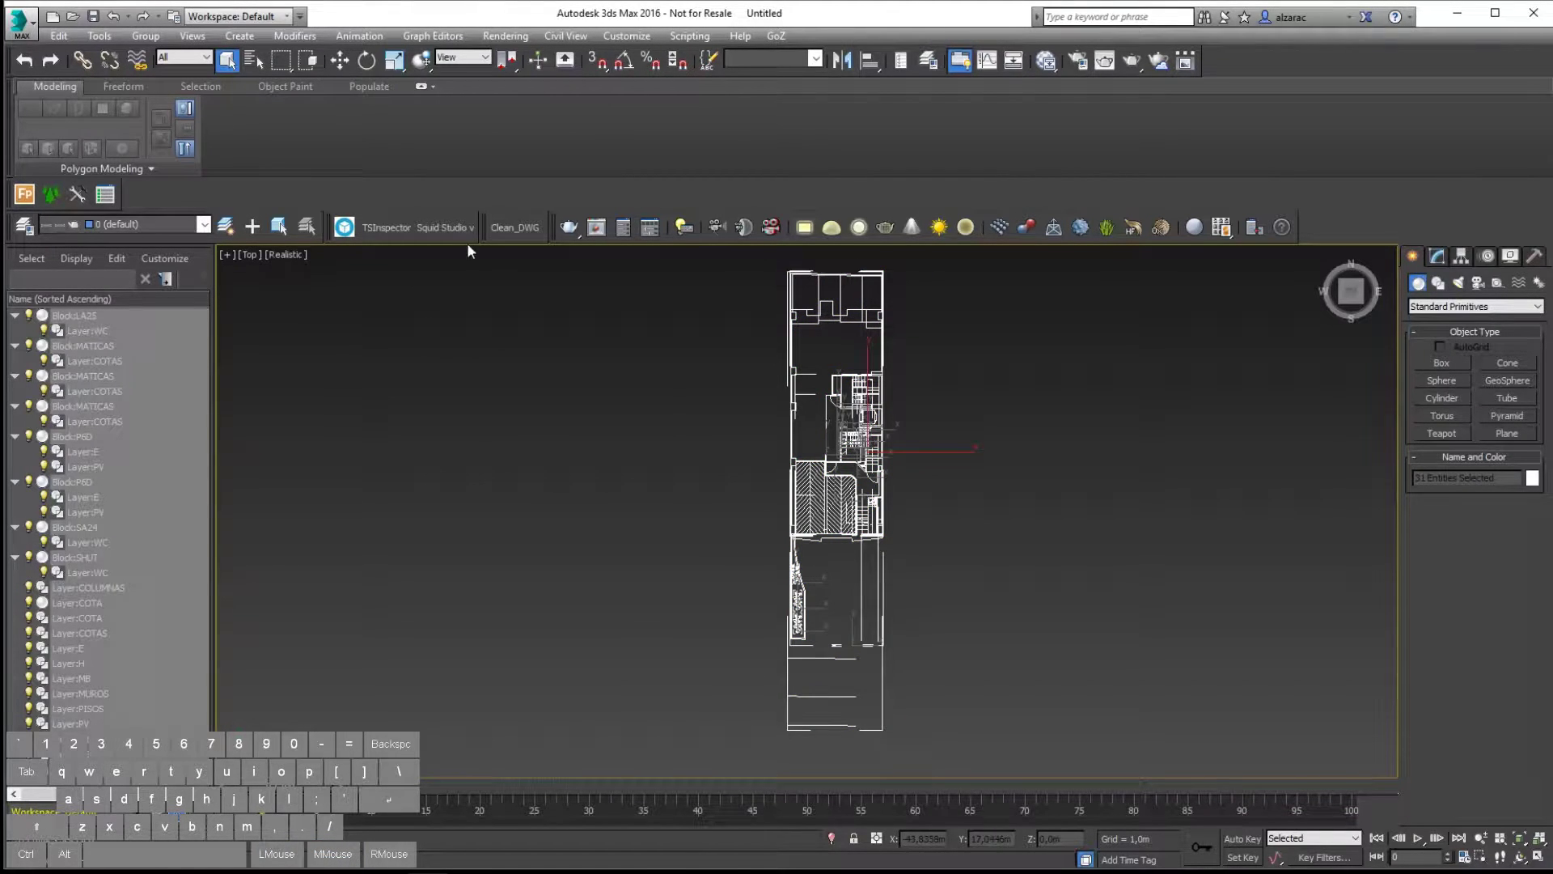
Run Clean_DWG with layer name First_Floor, Flatten off, Group and Clean empty Layers on.
left_click(526, 234)
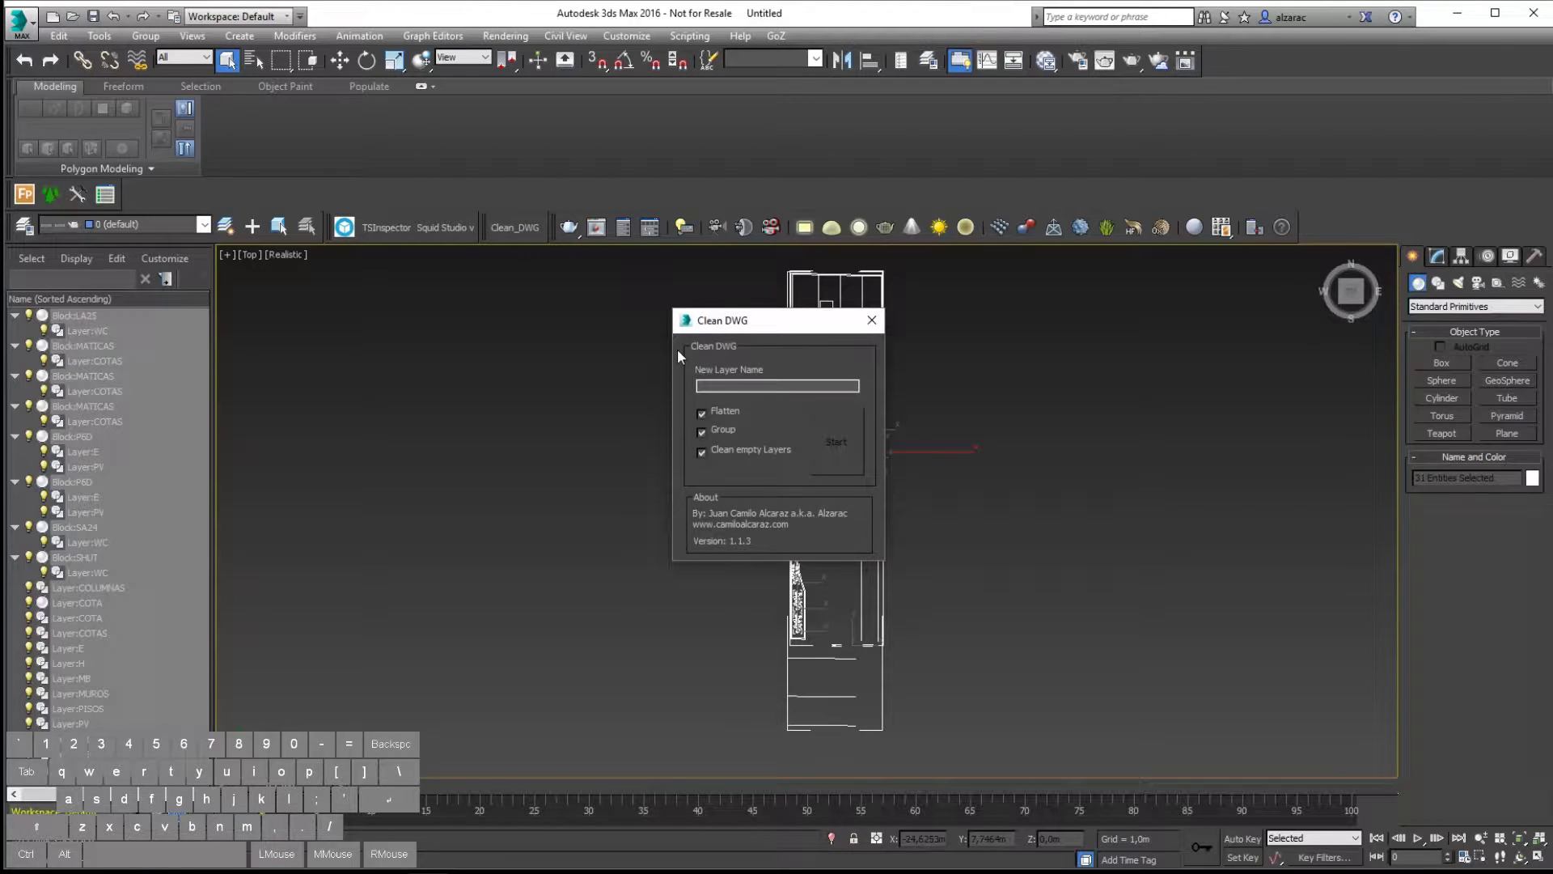
left_click(563, 225)
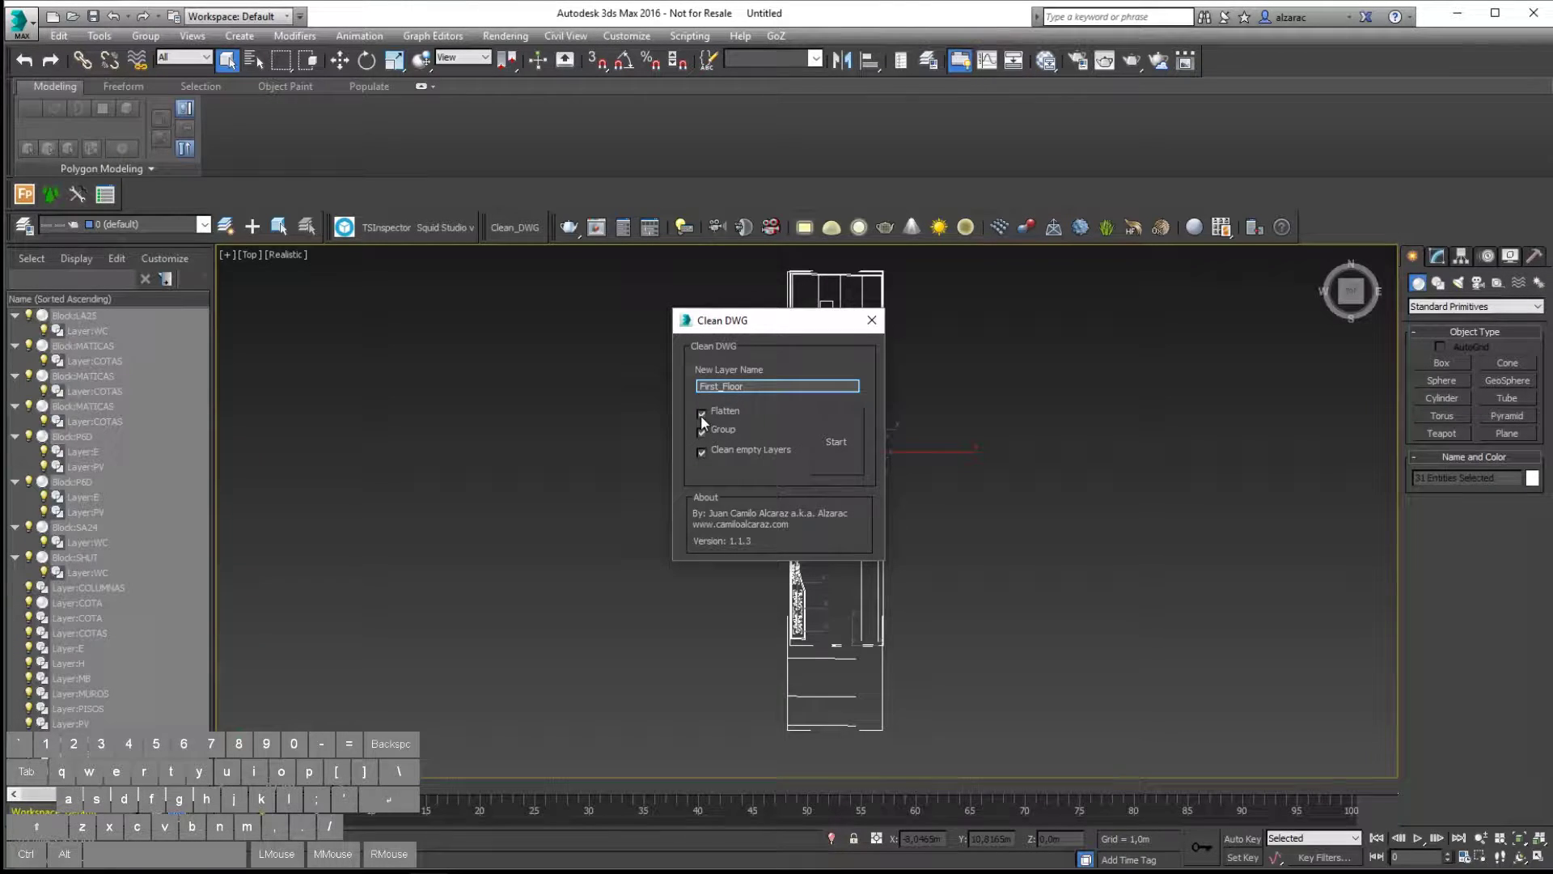
left_click(704, 416)
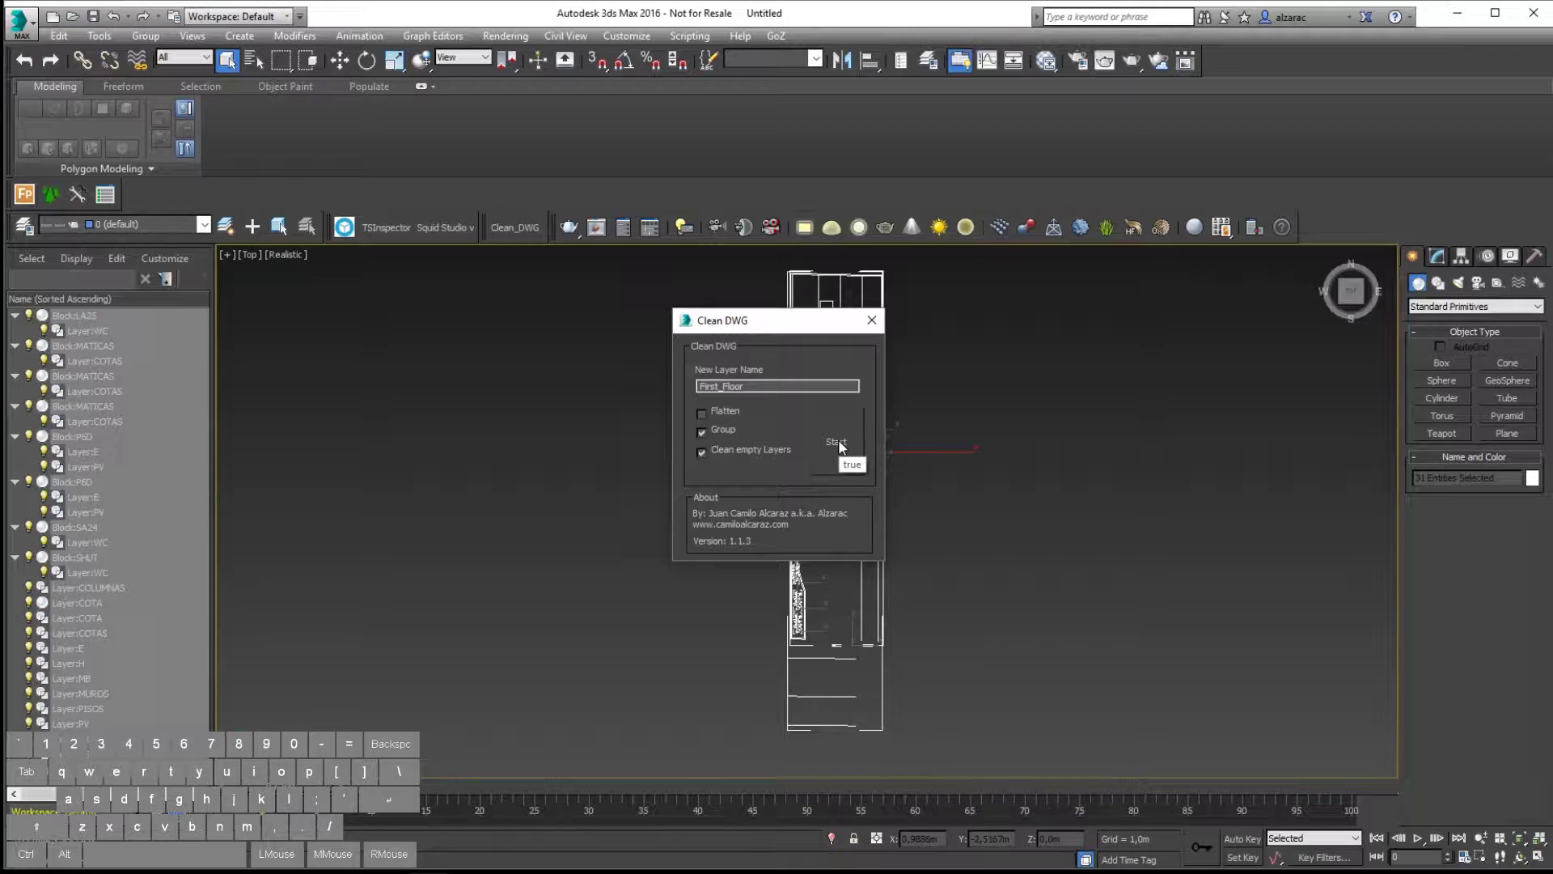
left_click(852, 445)
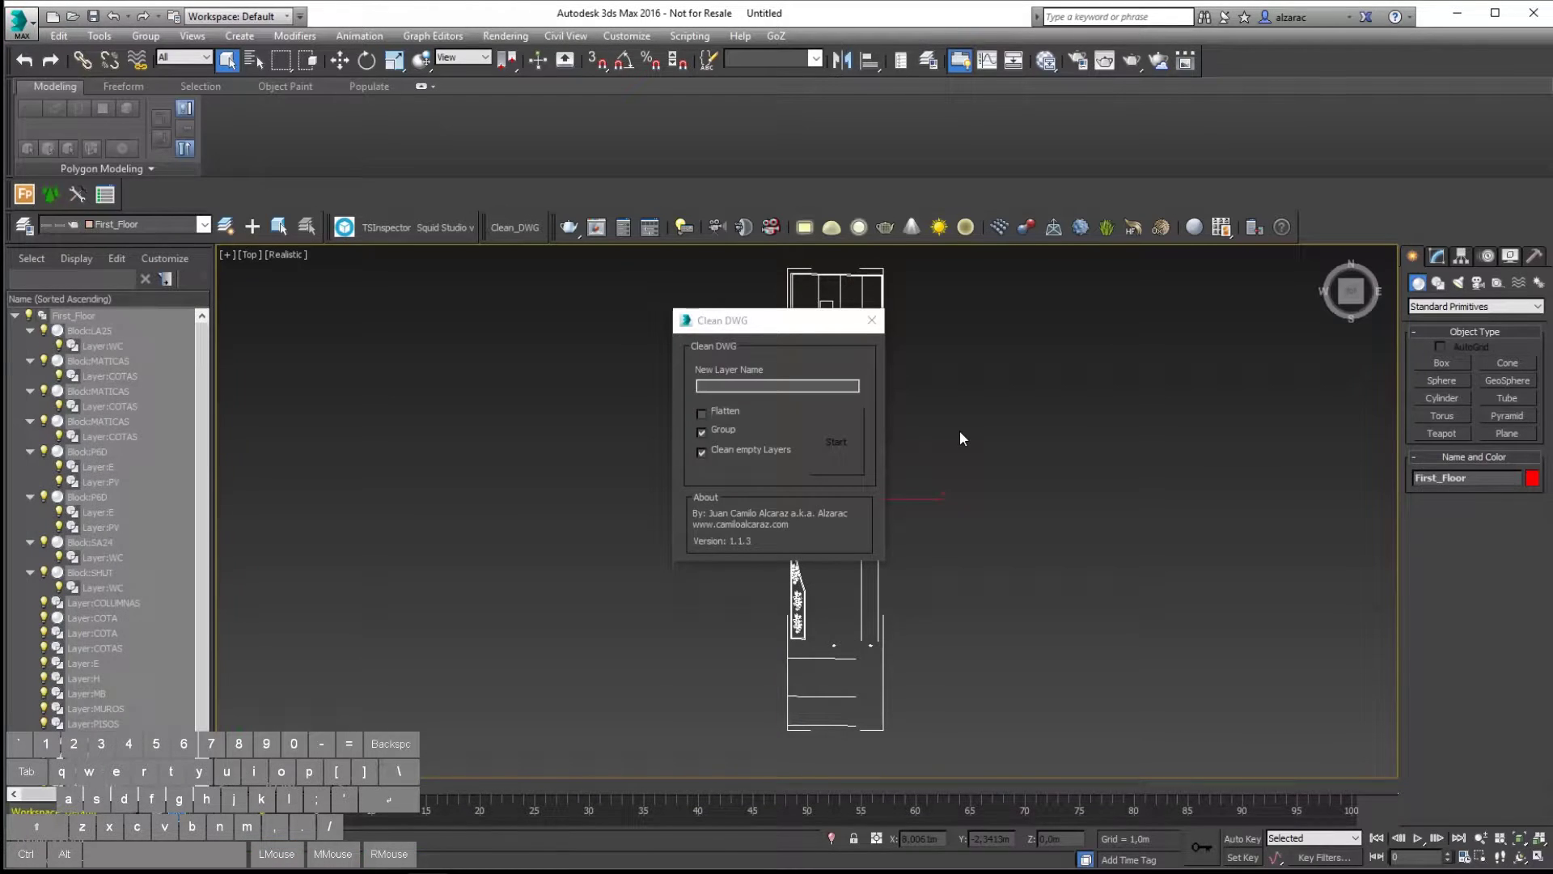
left_click_drag(774, 331, 484, 309)
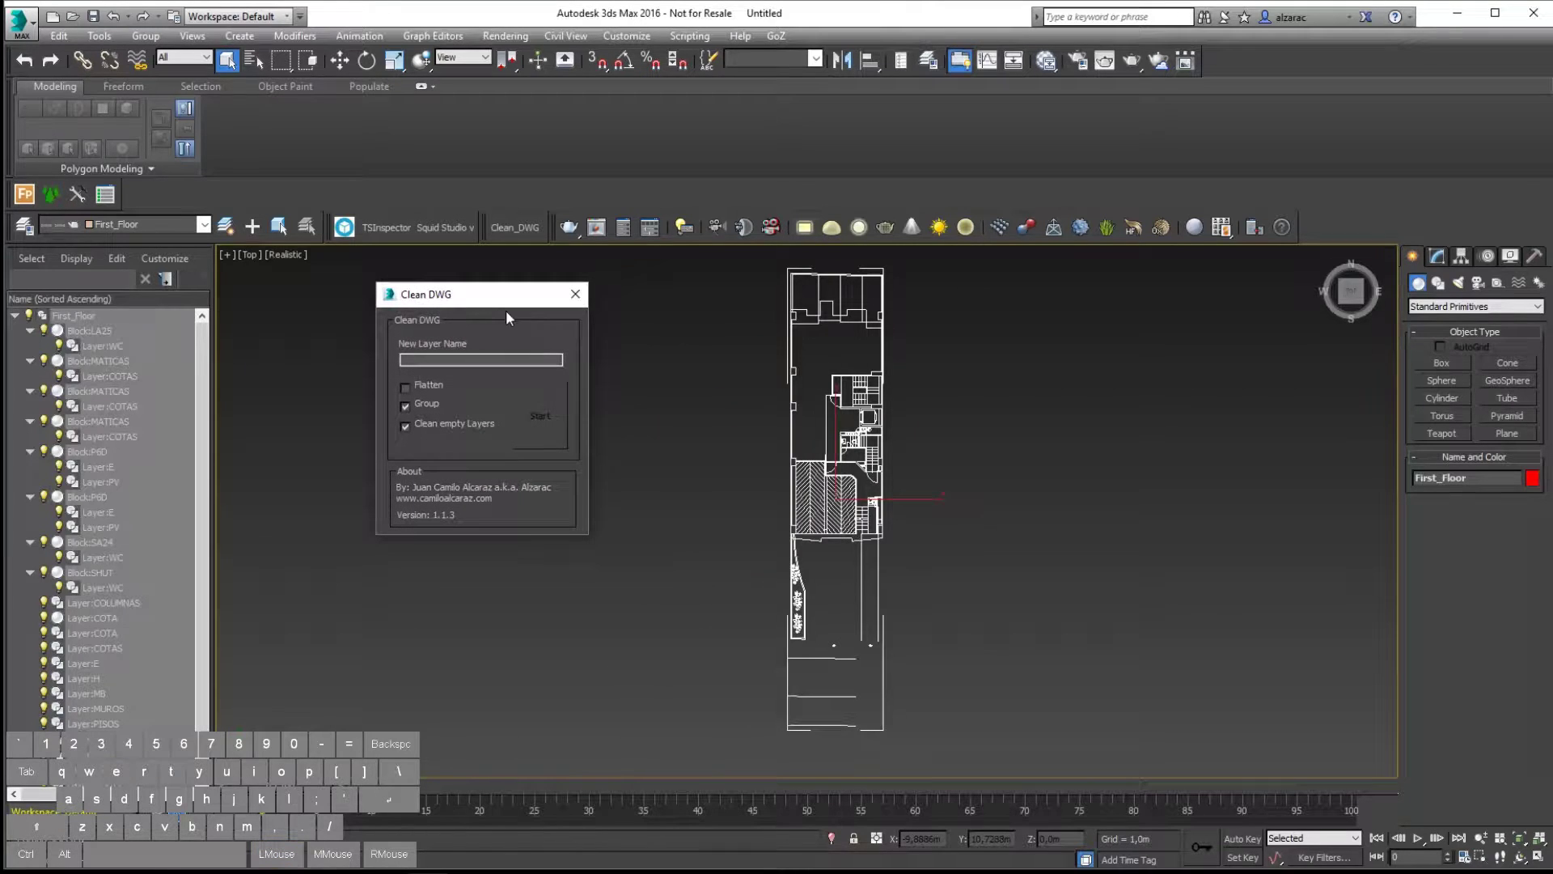
left_click(703, 316)
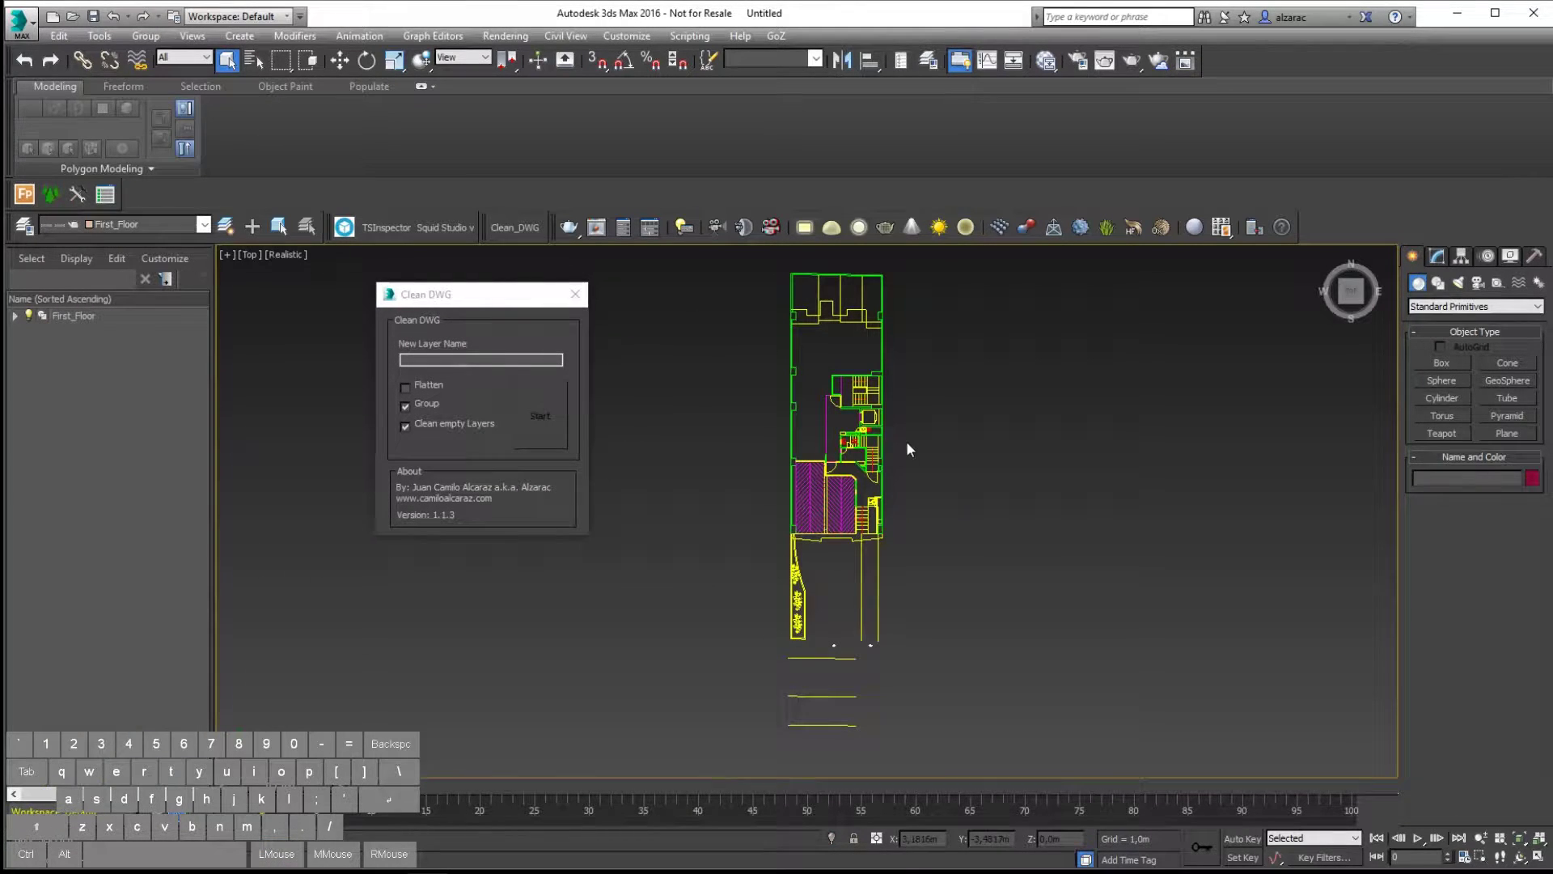
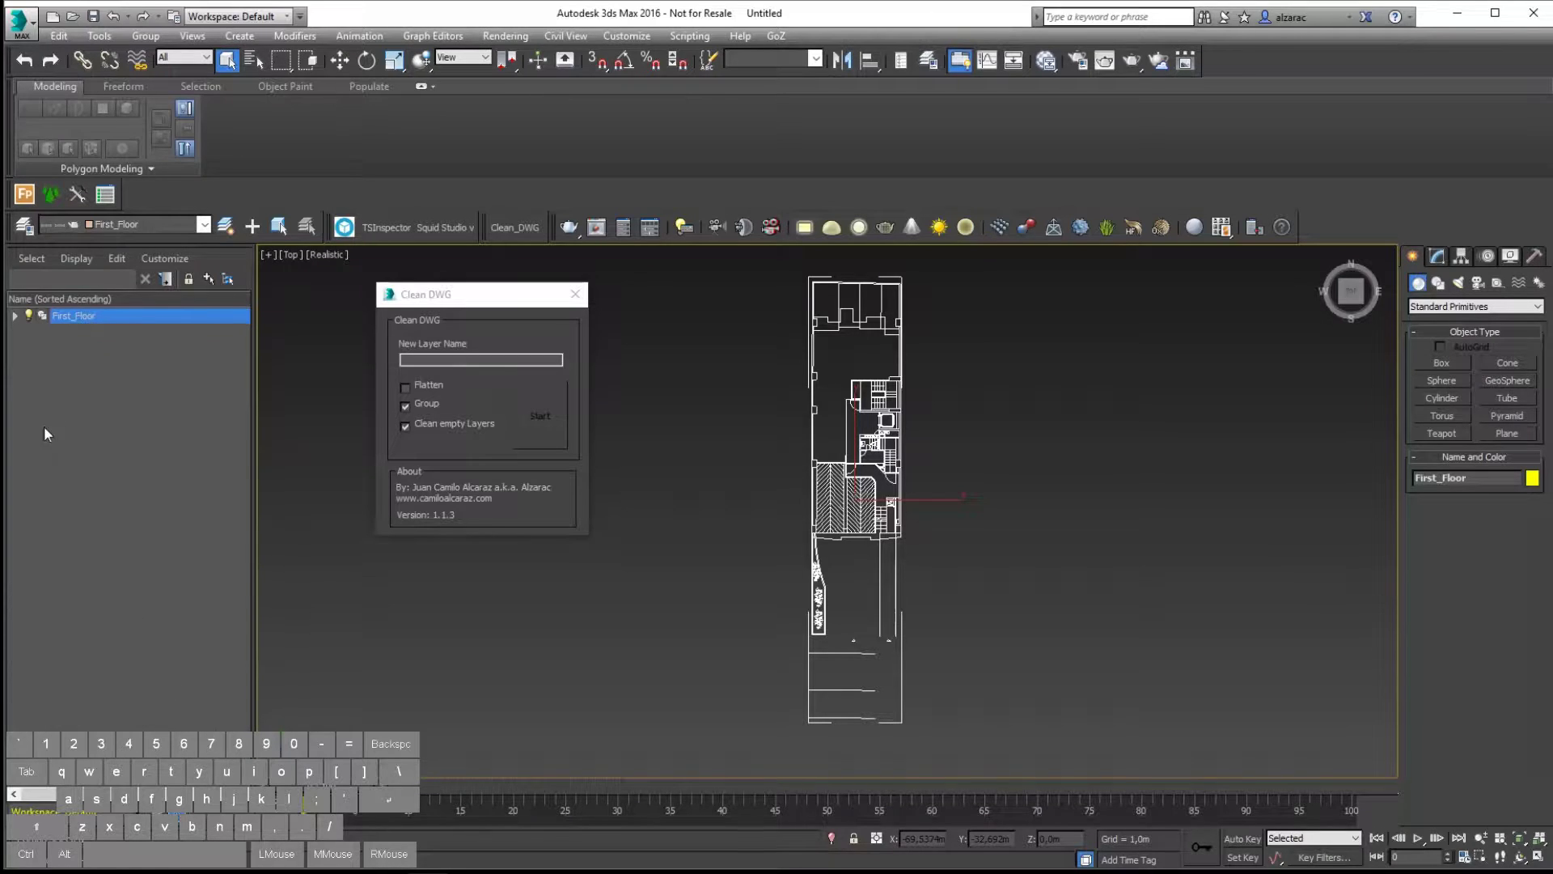
Inspect the First_Floor layer contents in Scene Explorer and nudge the Clean DWG window aside.
left_click(19, 319)
left_click(14, 317)
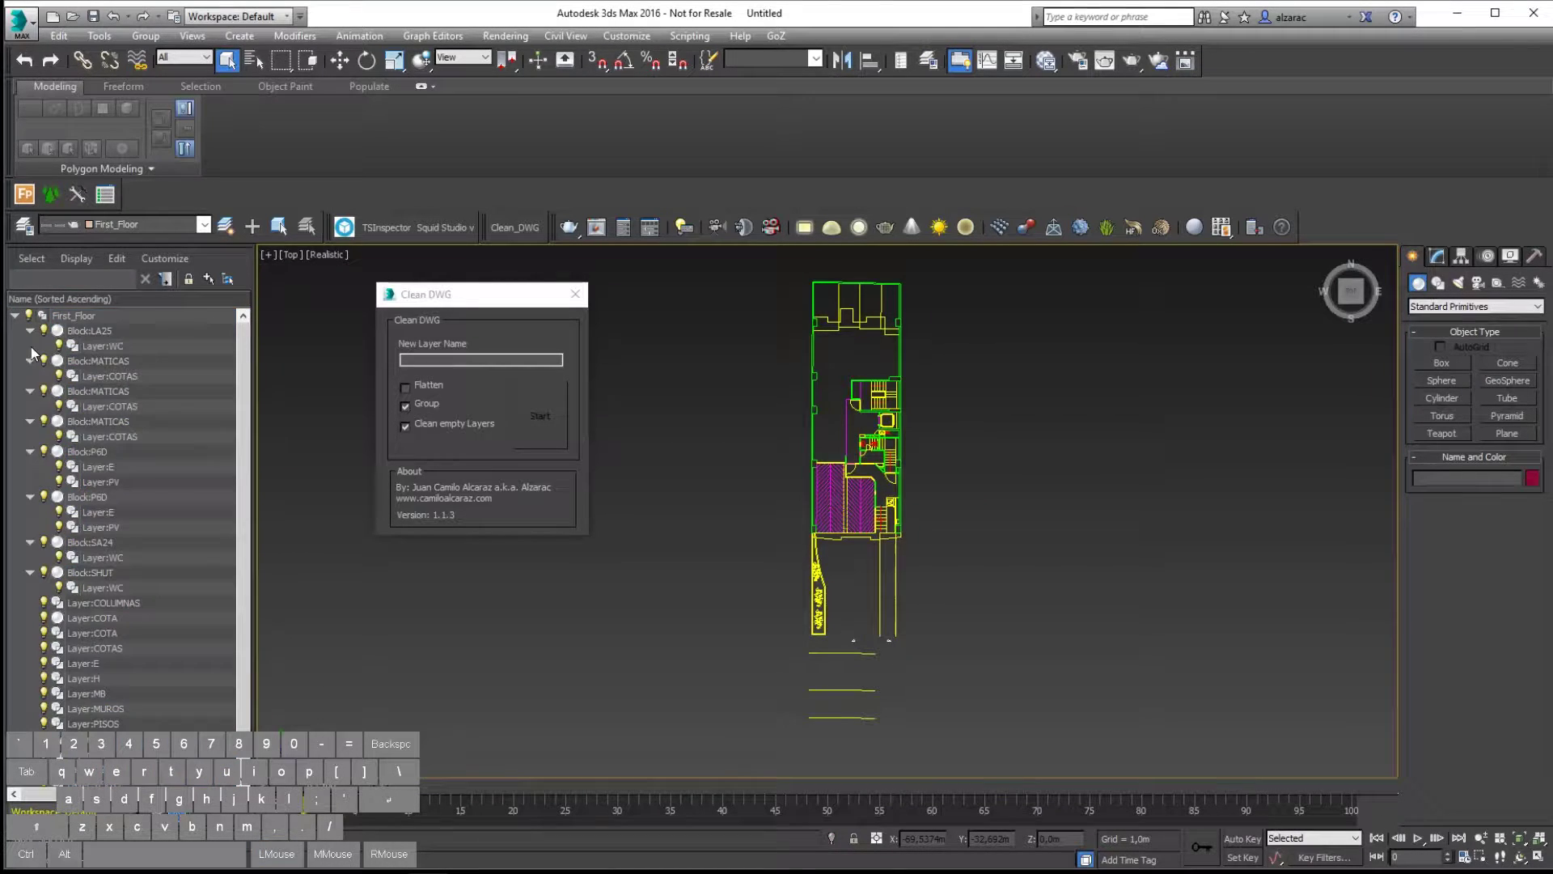
left_click(17, 323)
left_click(61, 379)
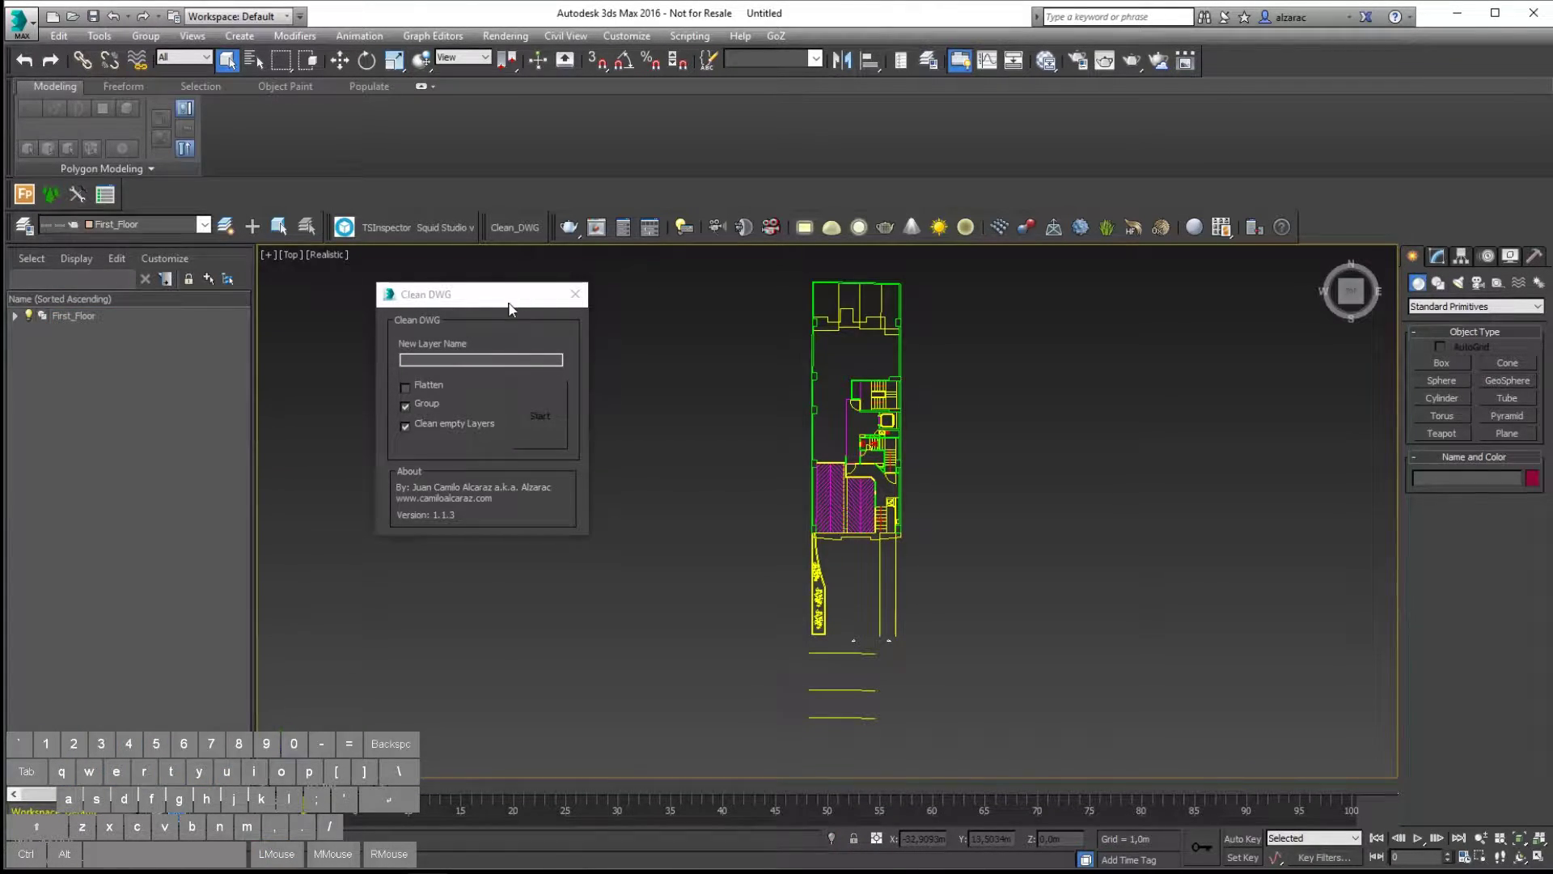
left_click_drag(513, 310, 482, 309)
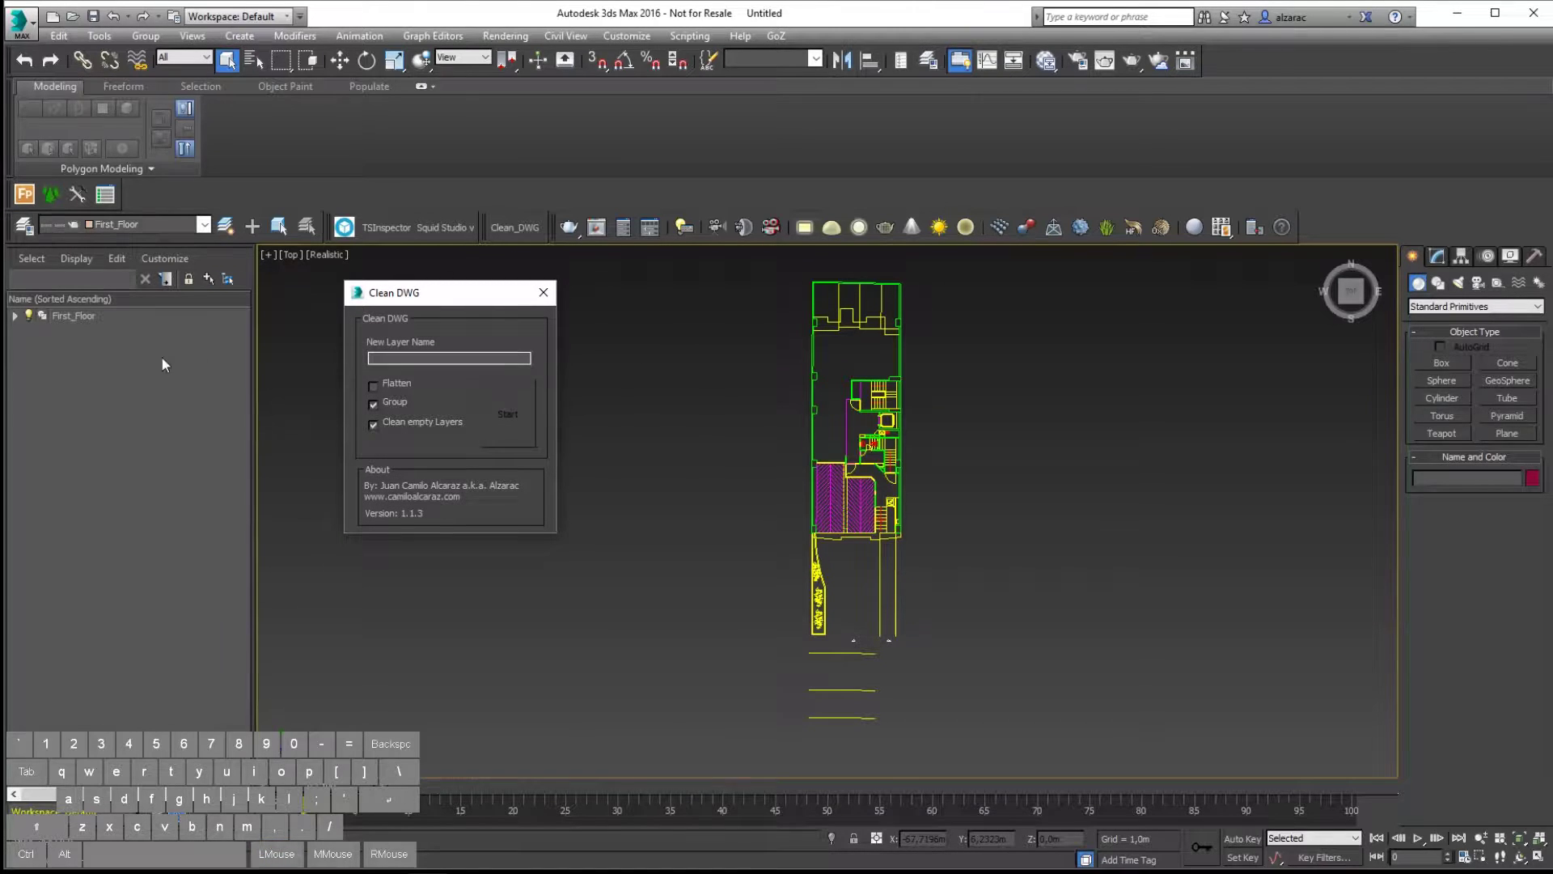
left_click(33, 319)
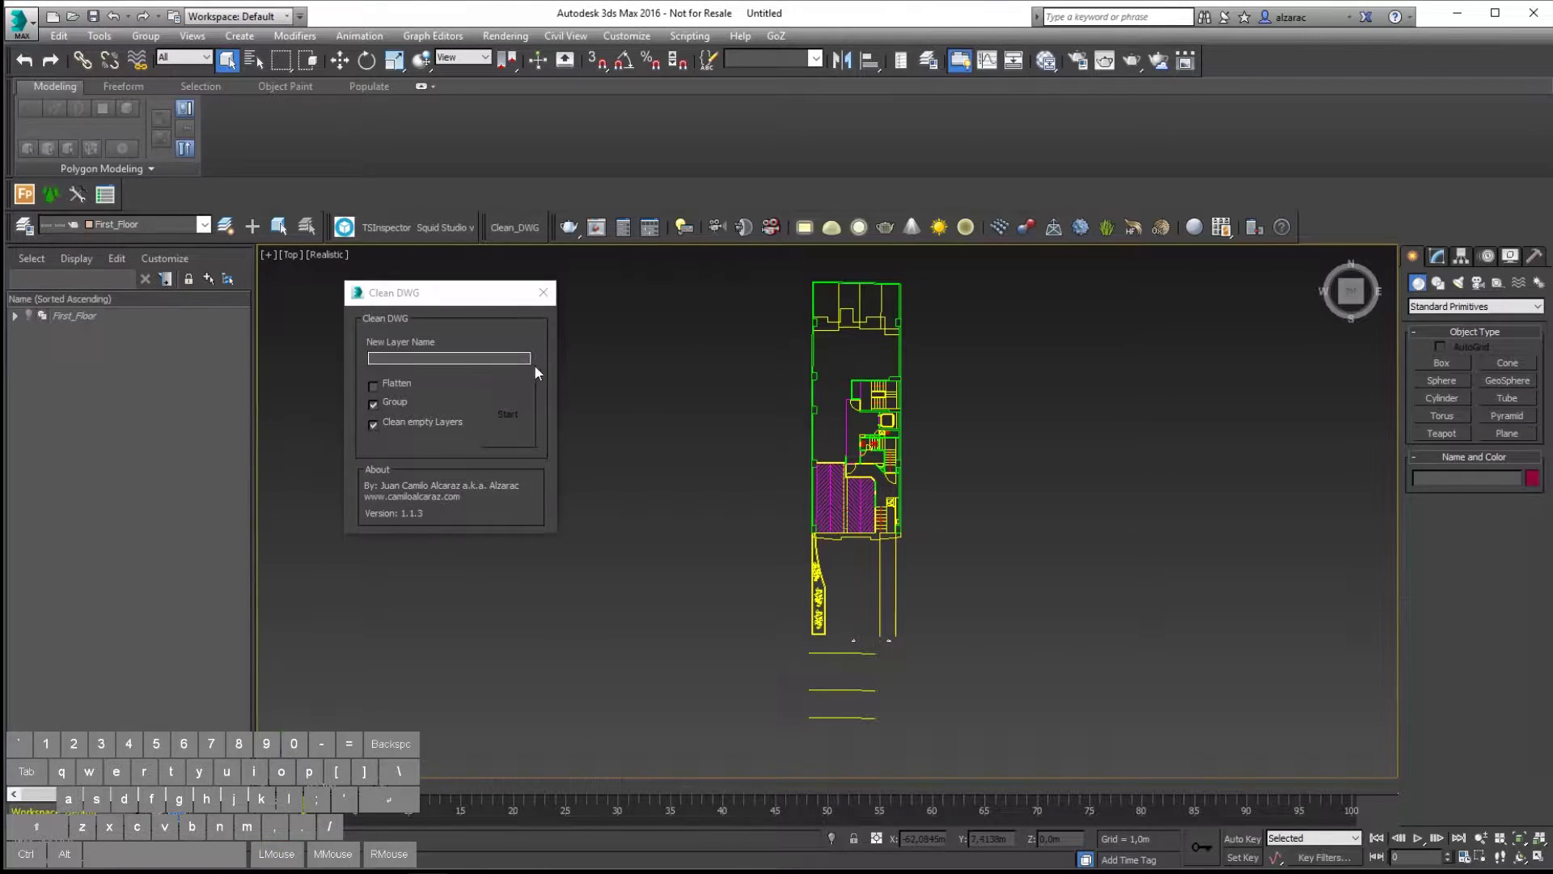
left_click(675, 350)
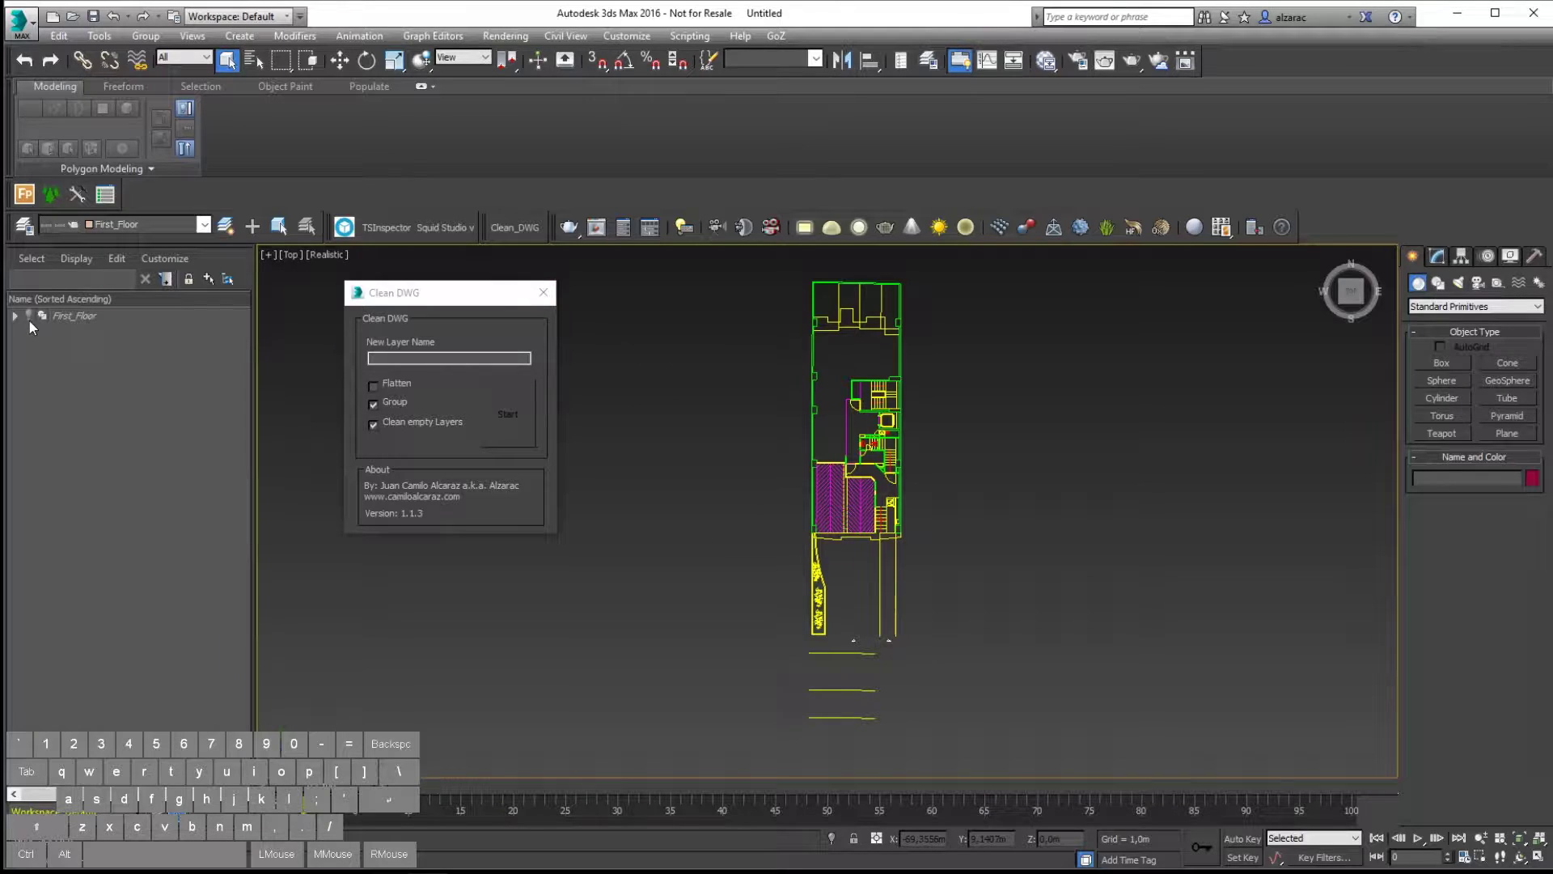
Hide the First_Floor layer so the viewport is empty and bring up the application menu.
left_click(33, 315)
double_click(67, 319)
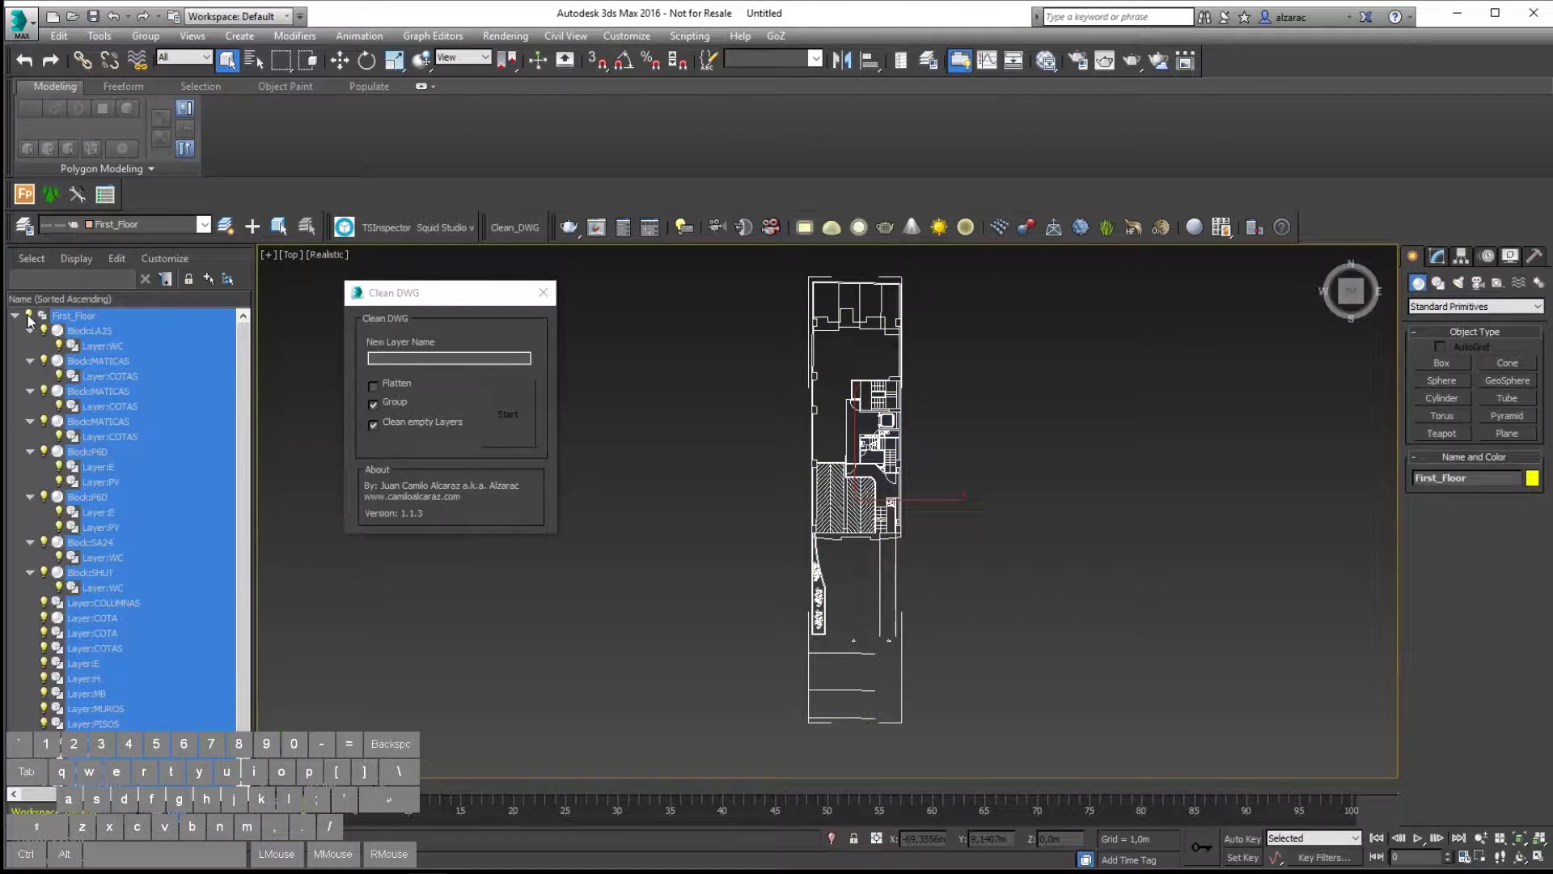
left_click(32, 320)
left_click(18, 325)
left_click(750, 333)
left_click(26, 31)
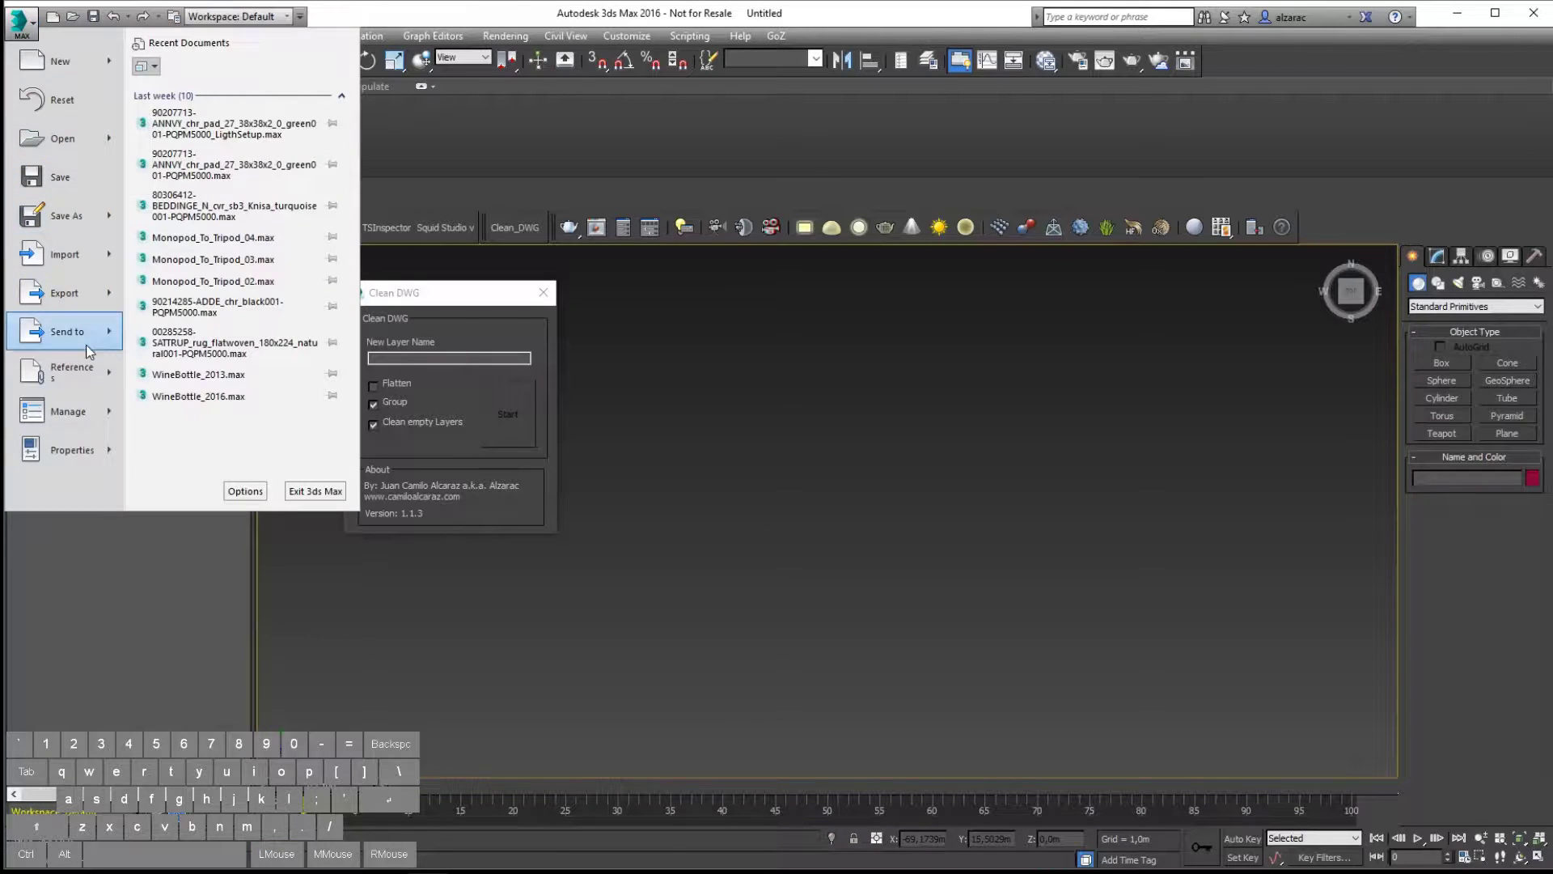
Import 03-Second_Floor.dwg with Meters and Rescale import options.
left_click(78, 263)
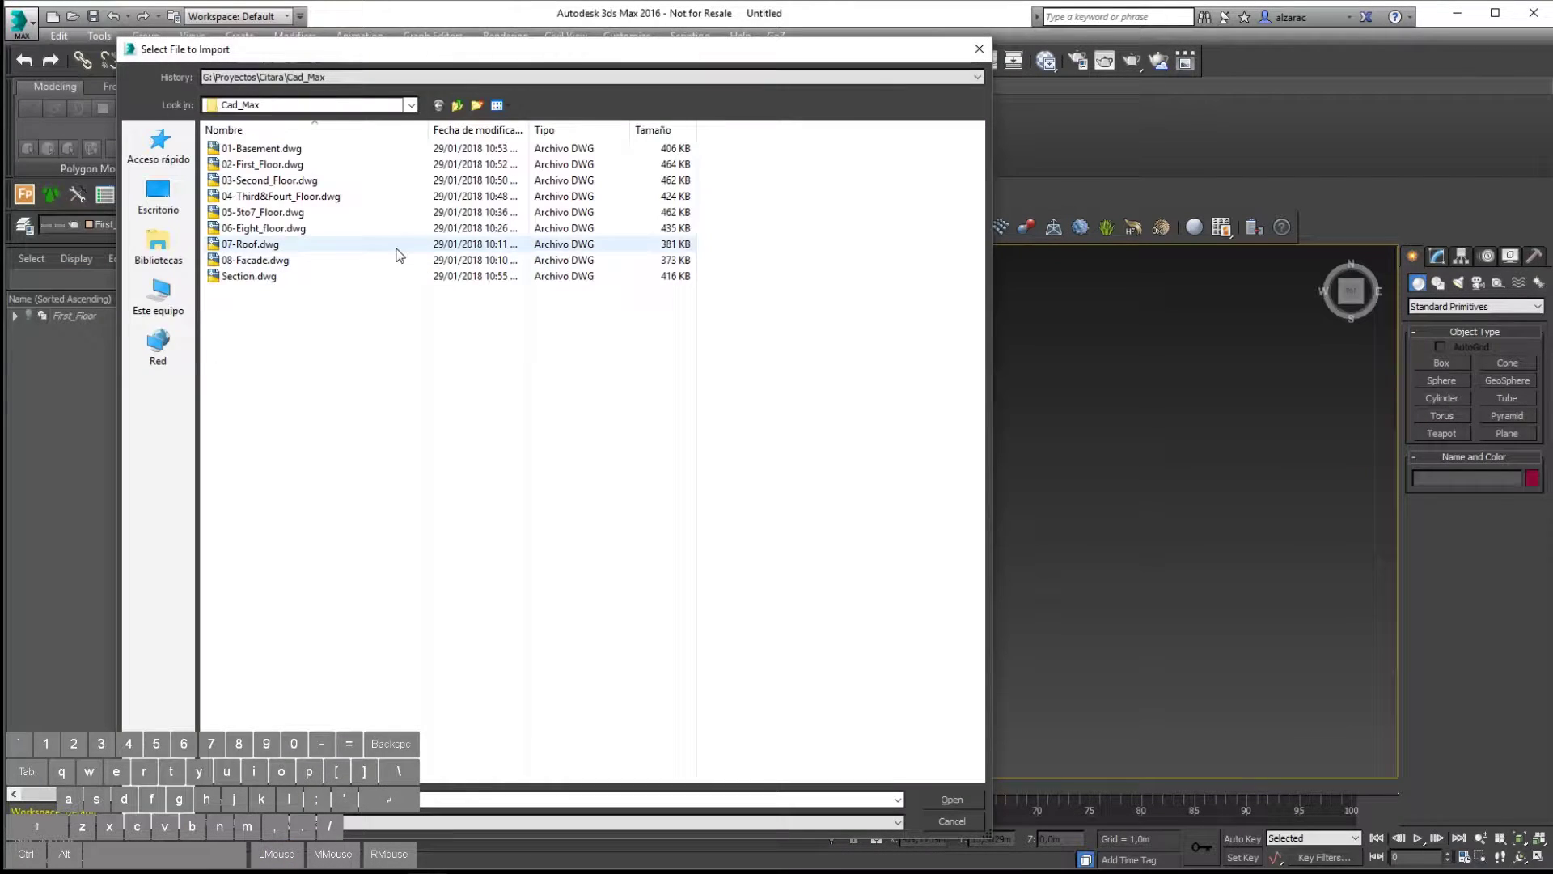
left_click(288, 187)
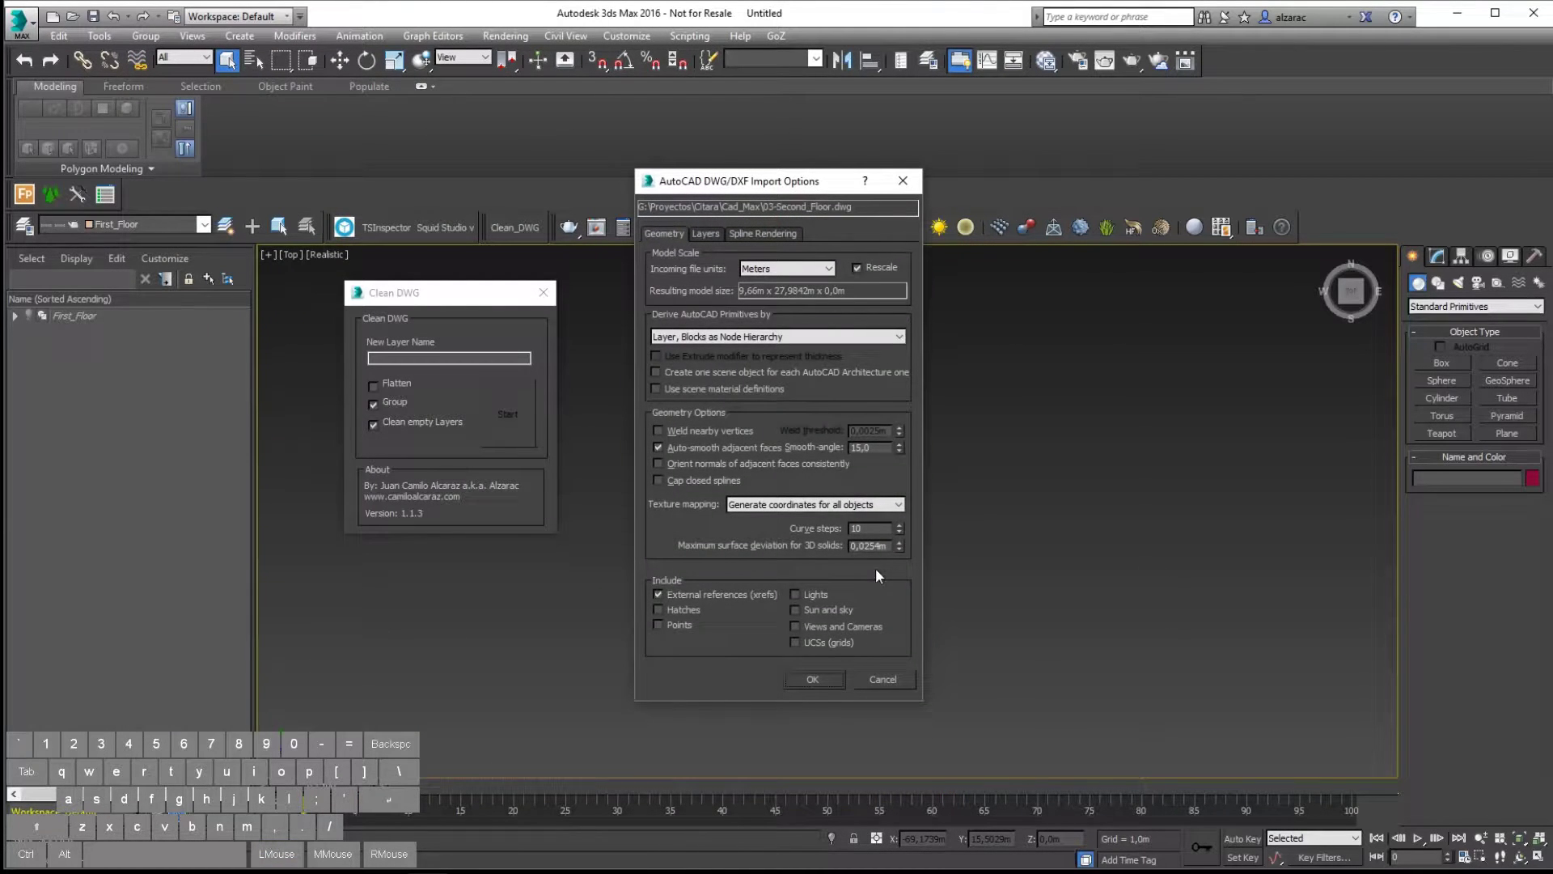
left_click(708, 243)
double_click(673, 247)
left_click(672, 240)
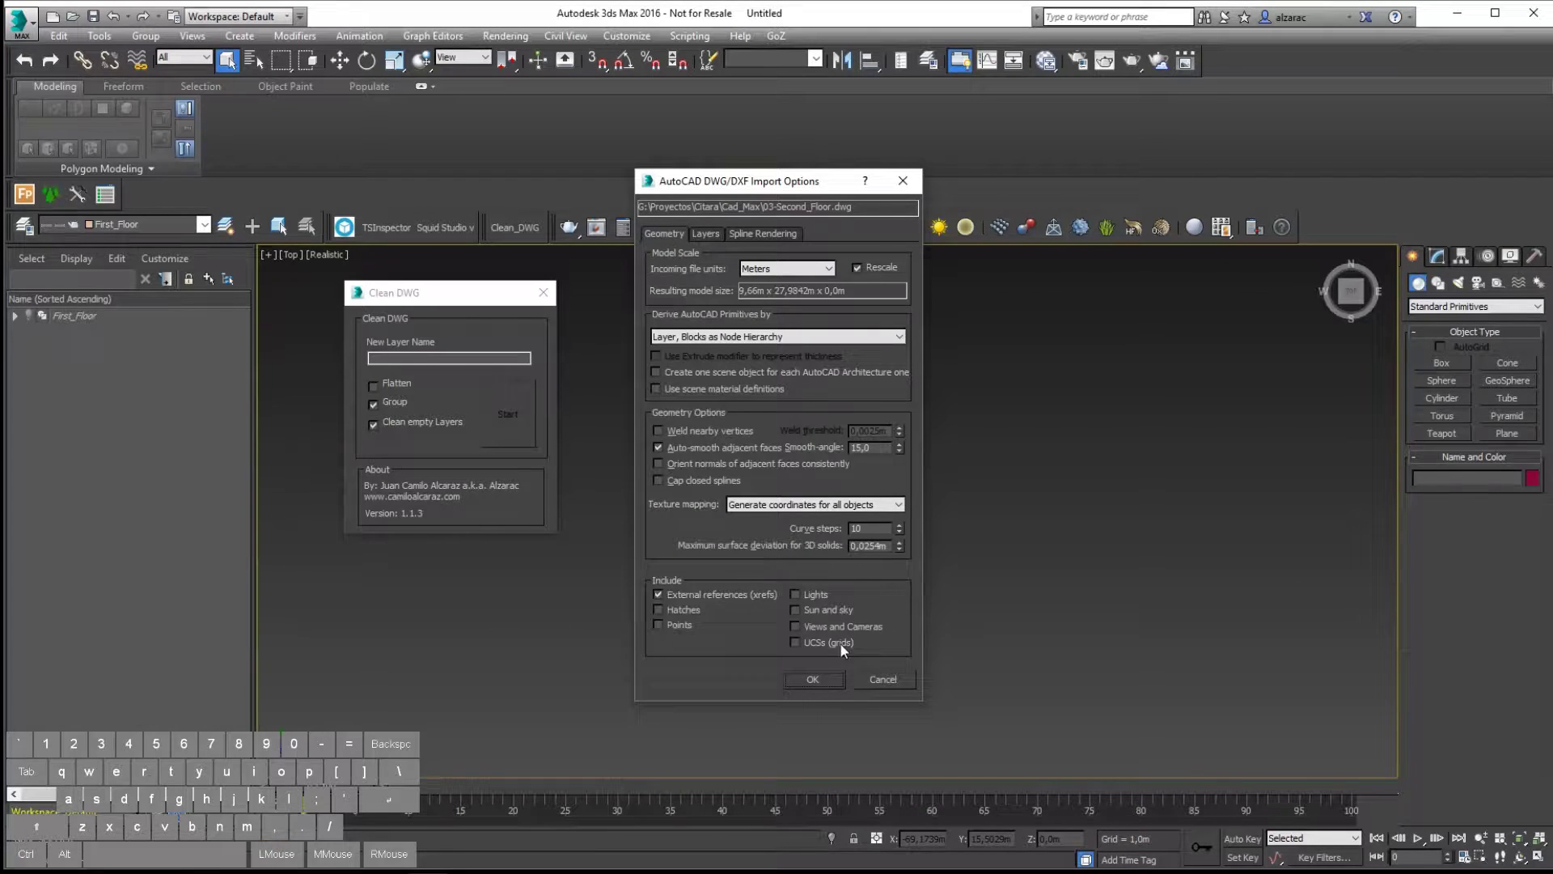
left_click(829, 686)
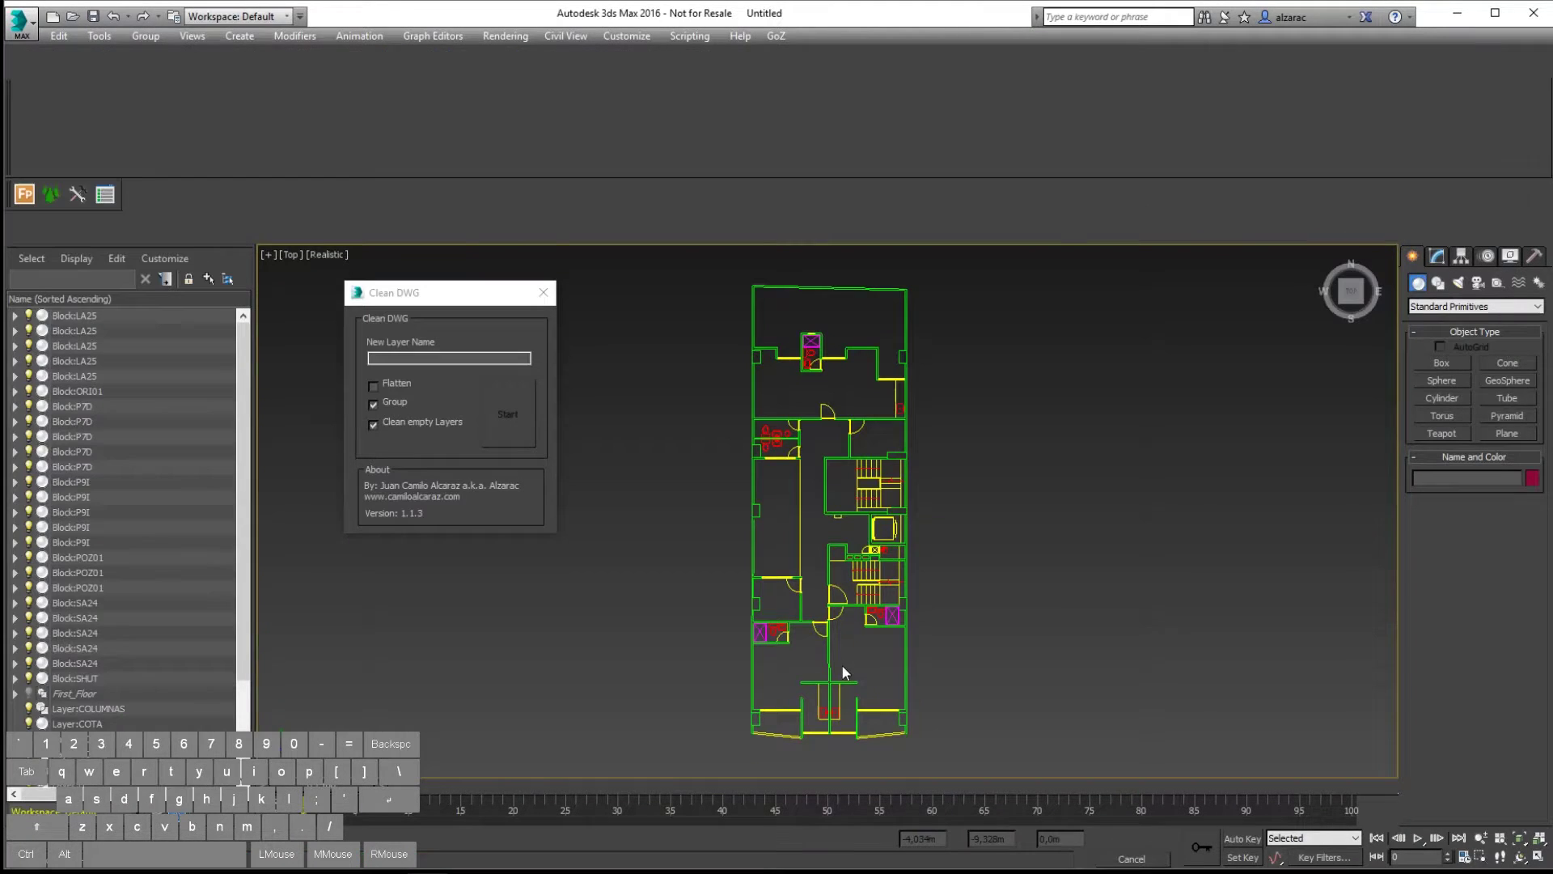
Select the whole second-floor plan and run Clean DWG into a Second_Floor layer.
left_click_drag(960, 269, 709, 779)
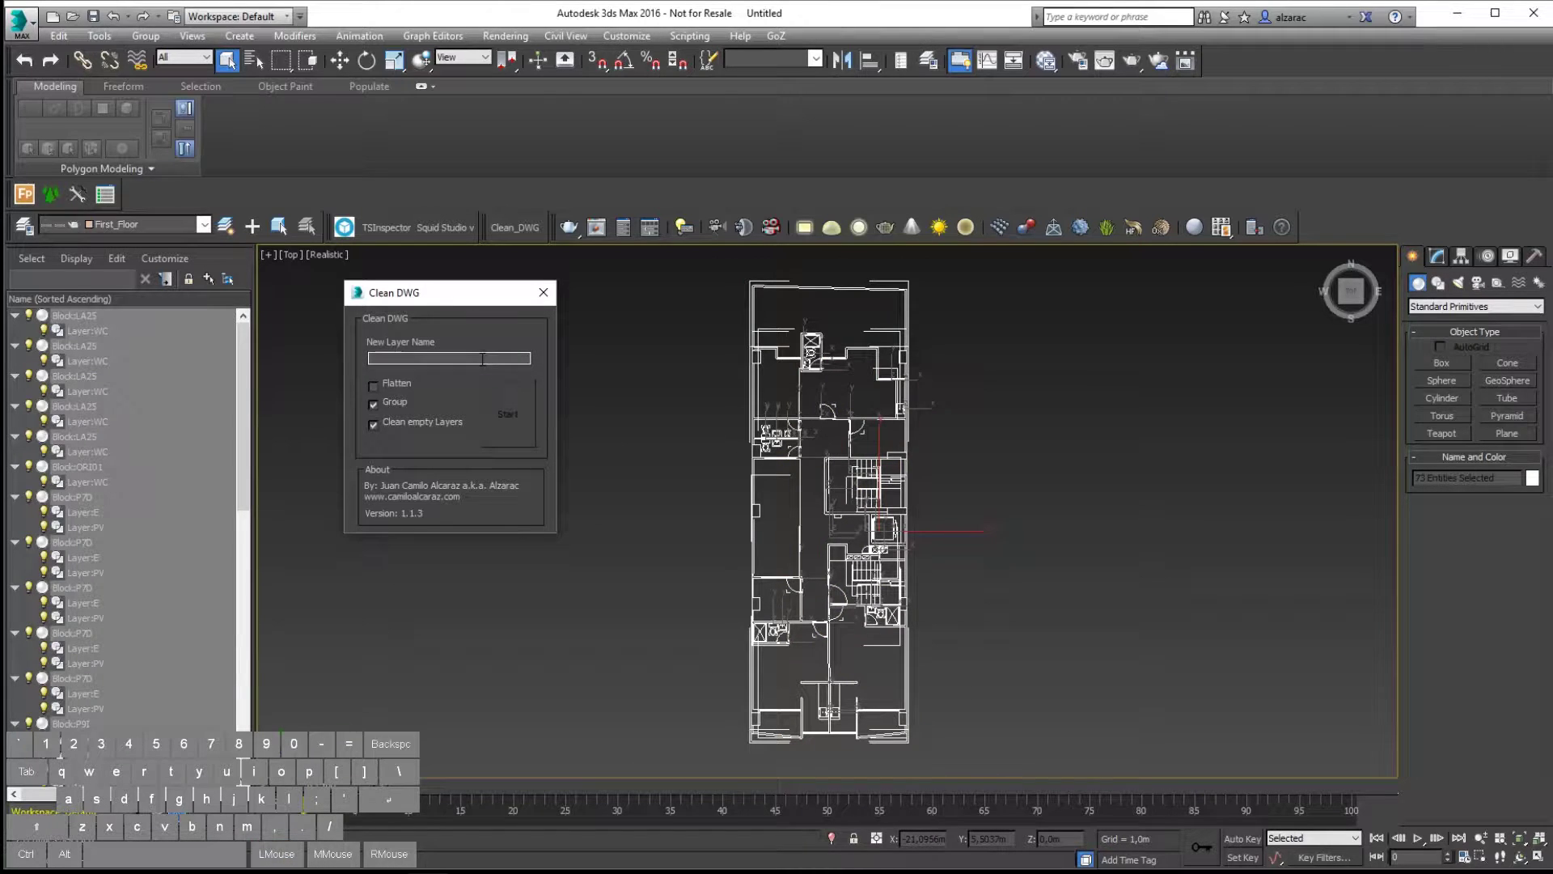
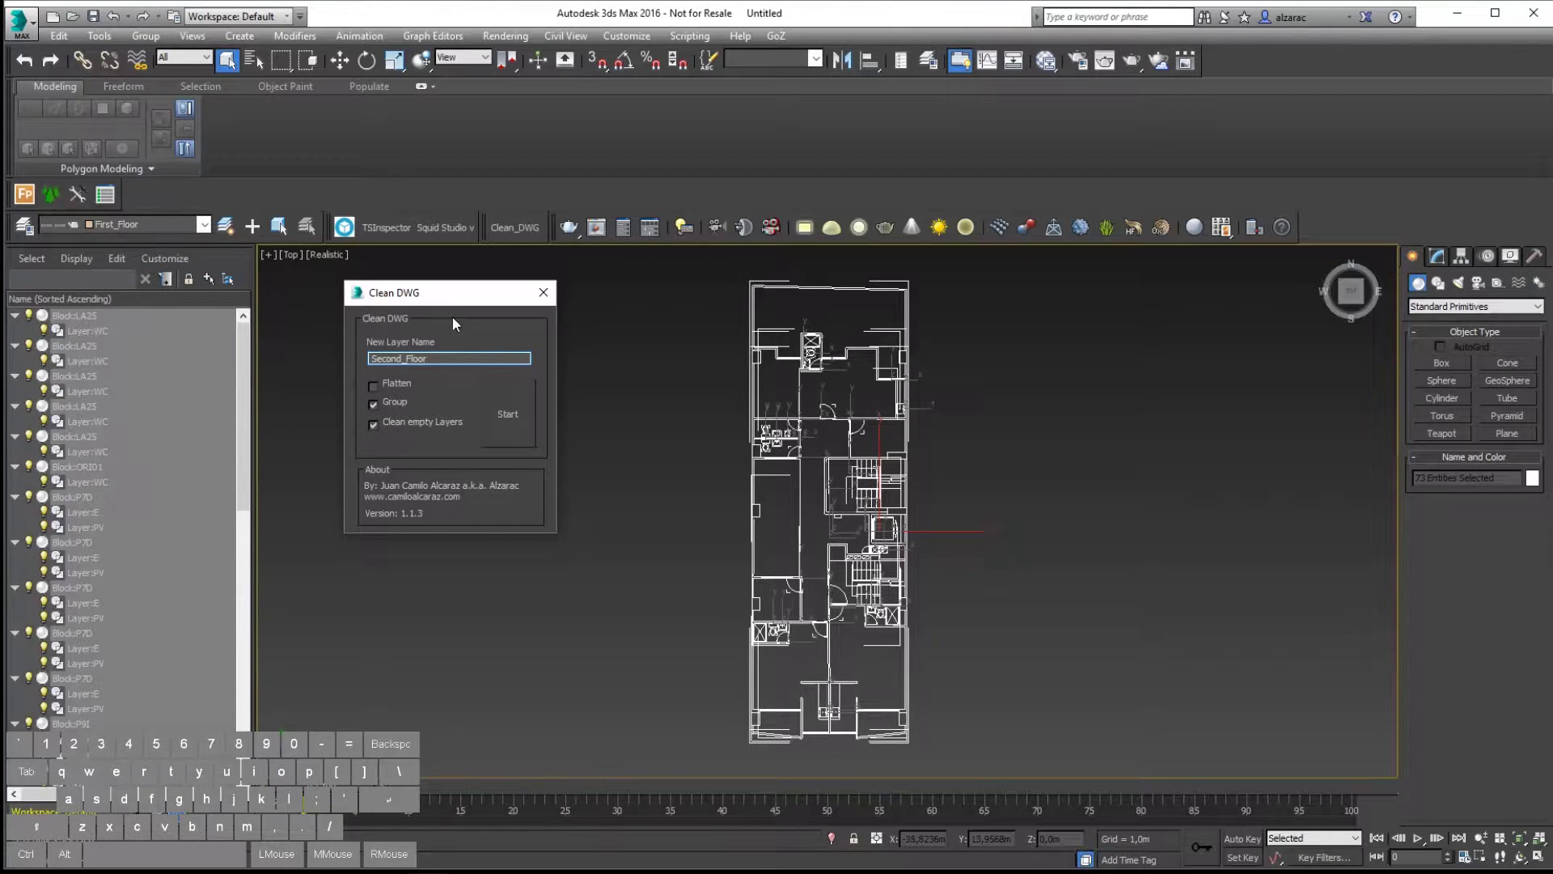
left_click(525, 412)
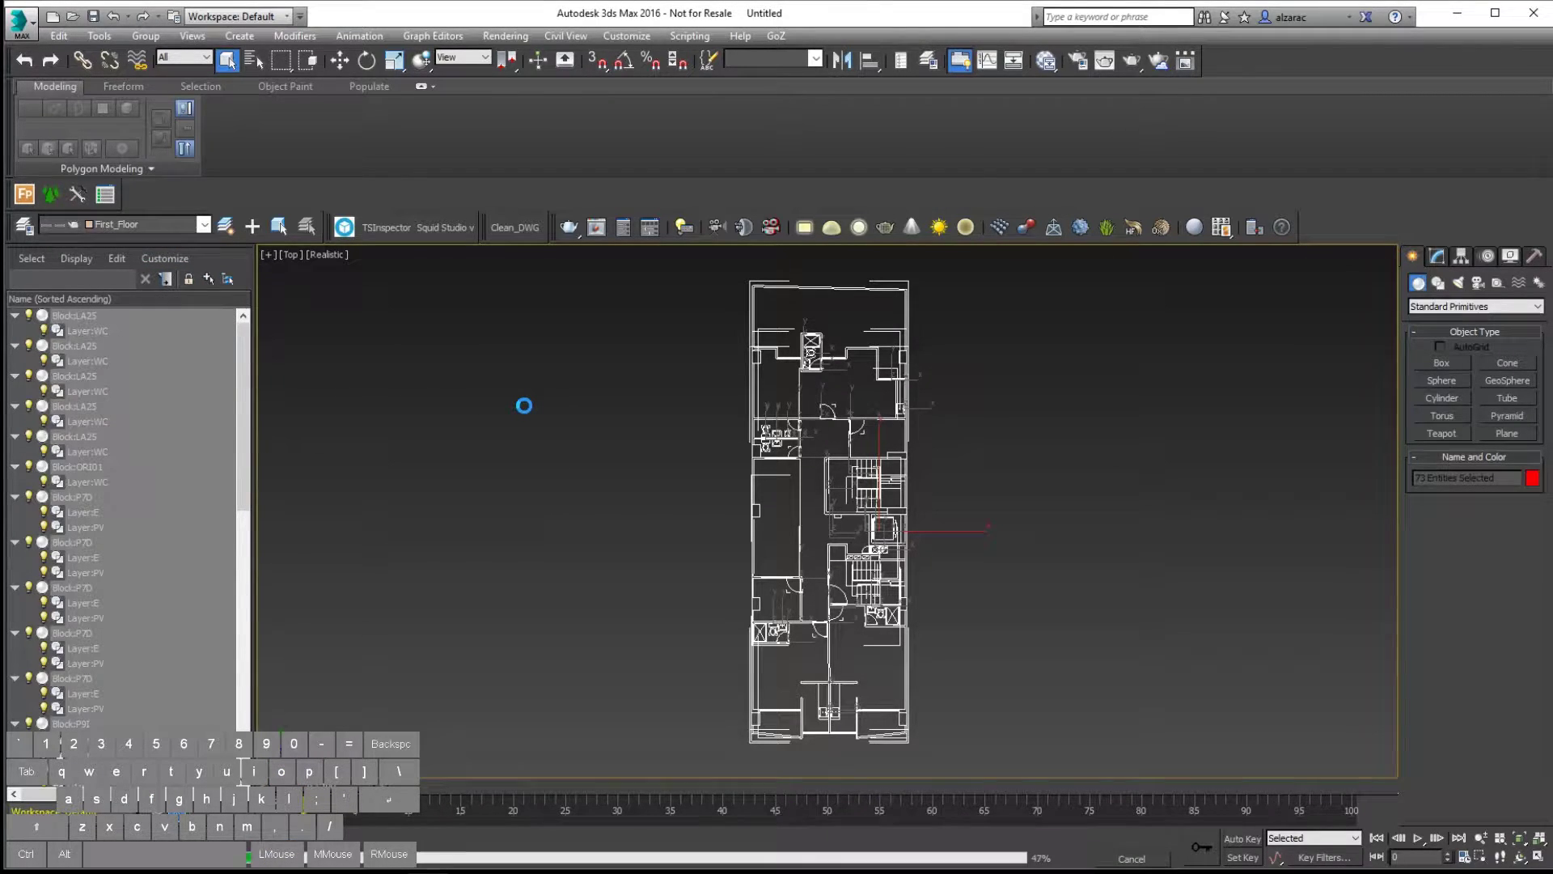
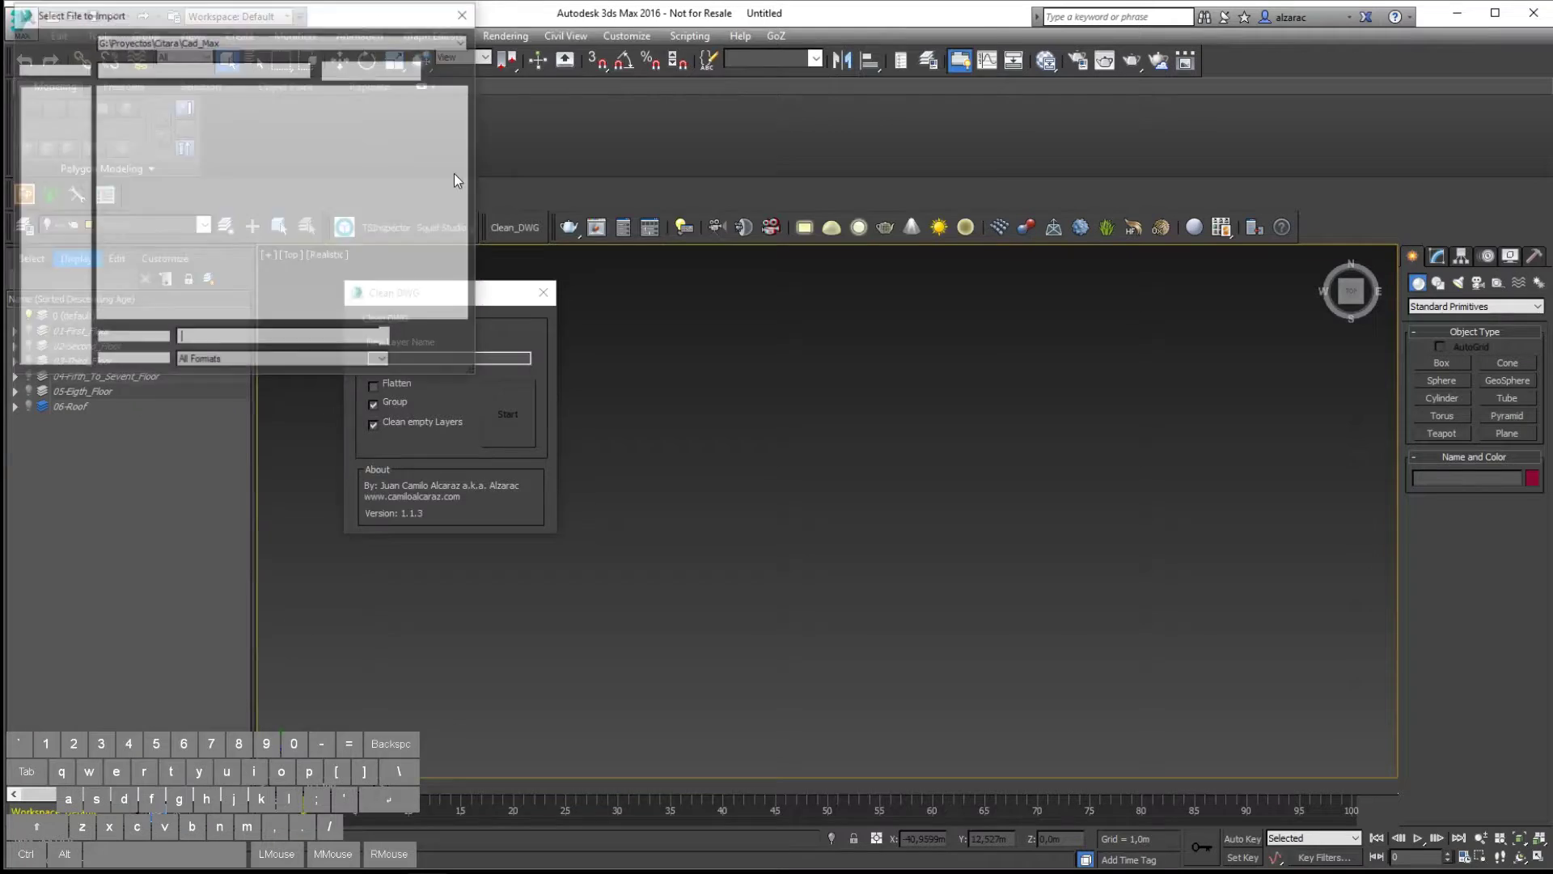
Import the facade DWG and gather it into a 07-Facade layer with Clean DWG.
left_click(274, 265)
left_click(950, 807)
left_click(709, 233)
left_click(667, 241)
left_click(849, 689)
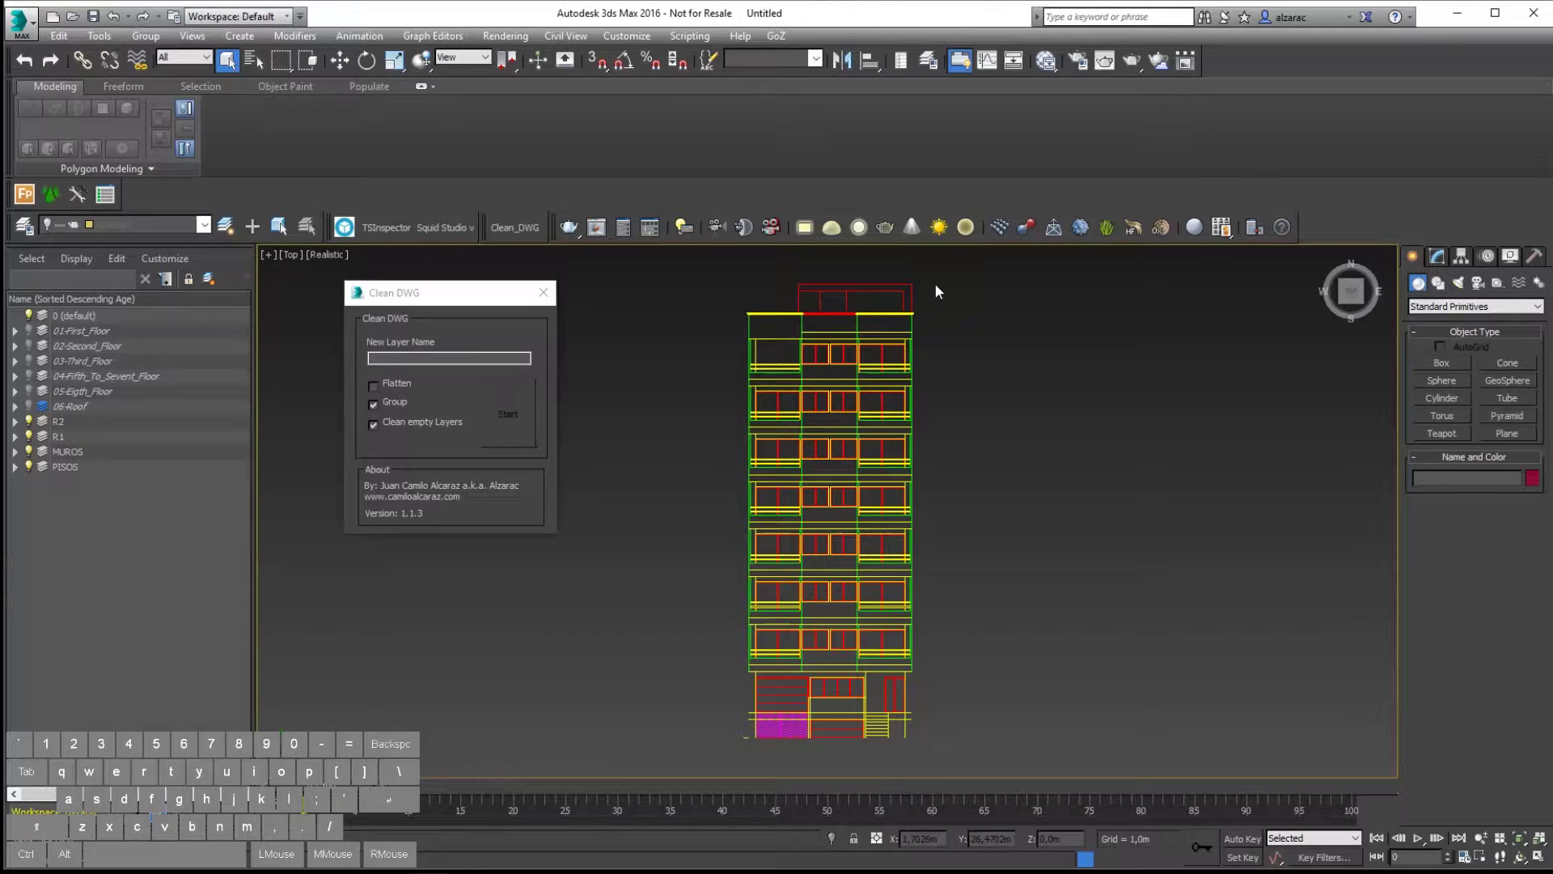
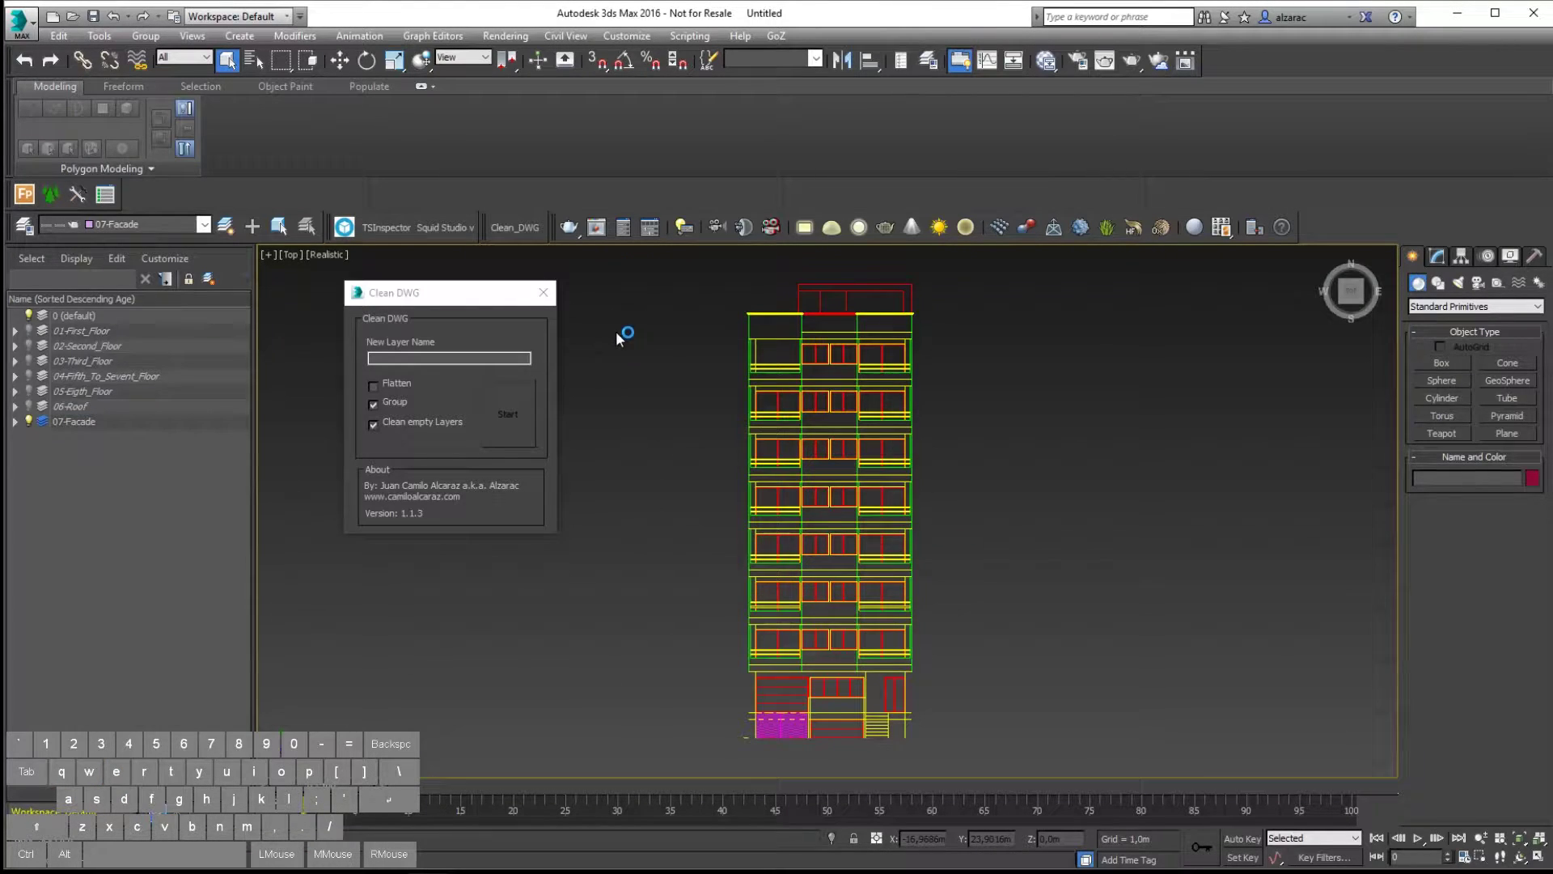
left_click(35, 423)
Import Section.dwg and select its objects for an 08-Section layer.
left_click(47, 320)
left_click(72, 261)
left_click(236, 274)
left_click(971, 801)
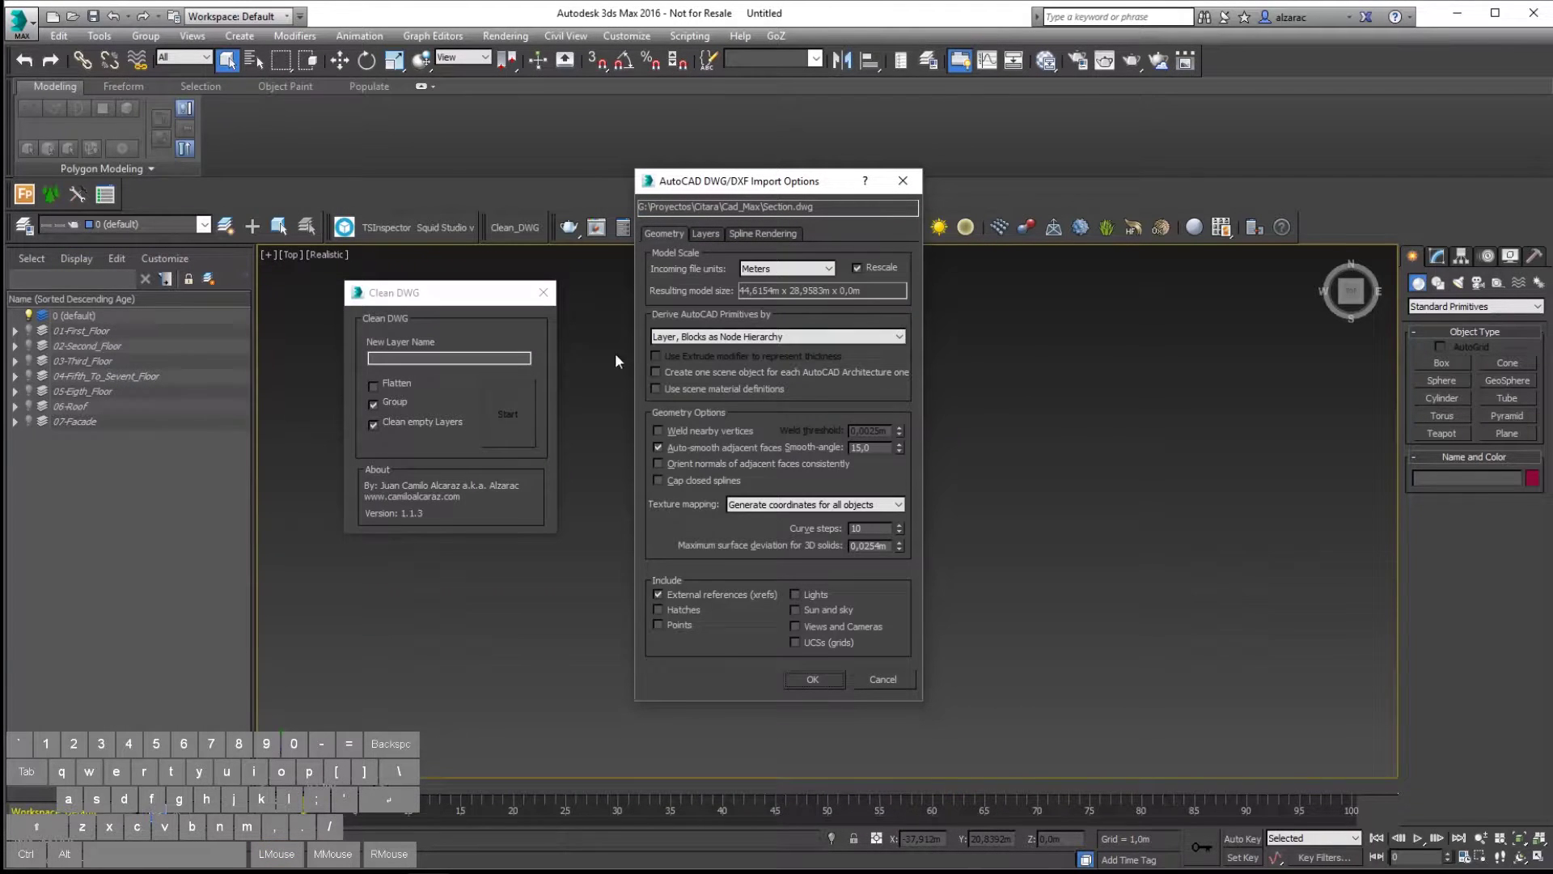
left_click(810, 682)
left_click(1232, 266)
left_click(392, 369)
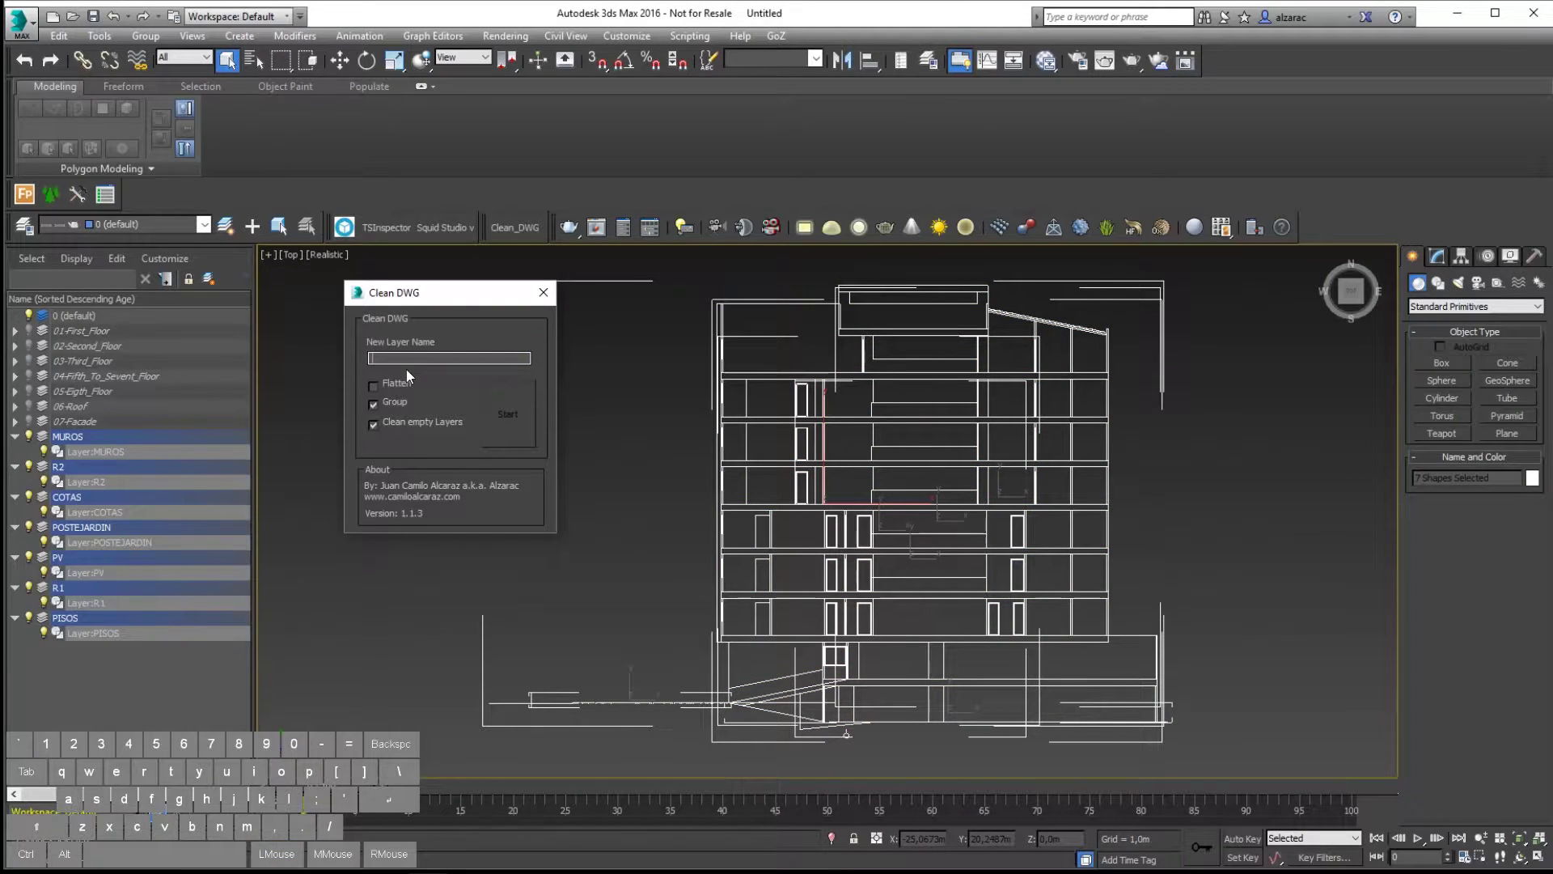
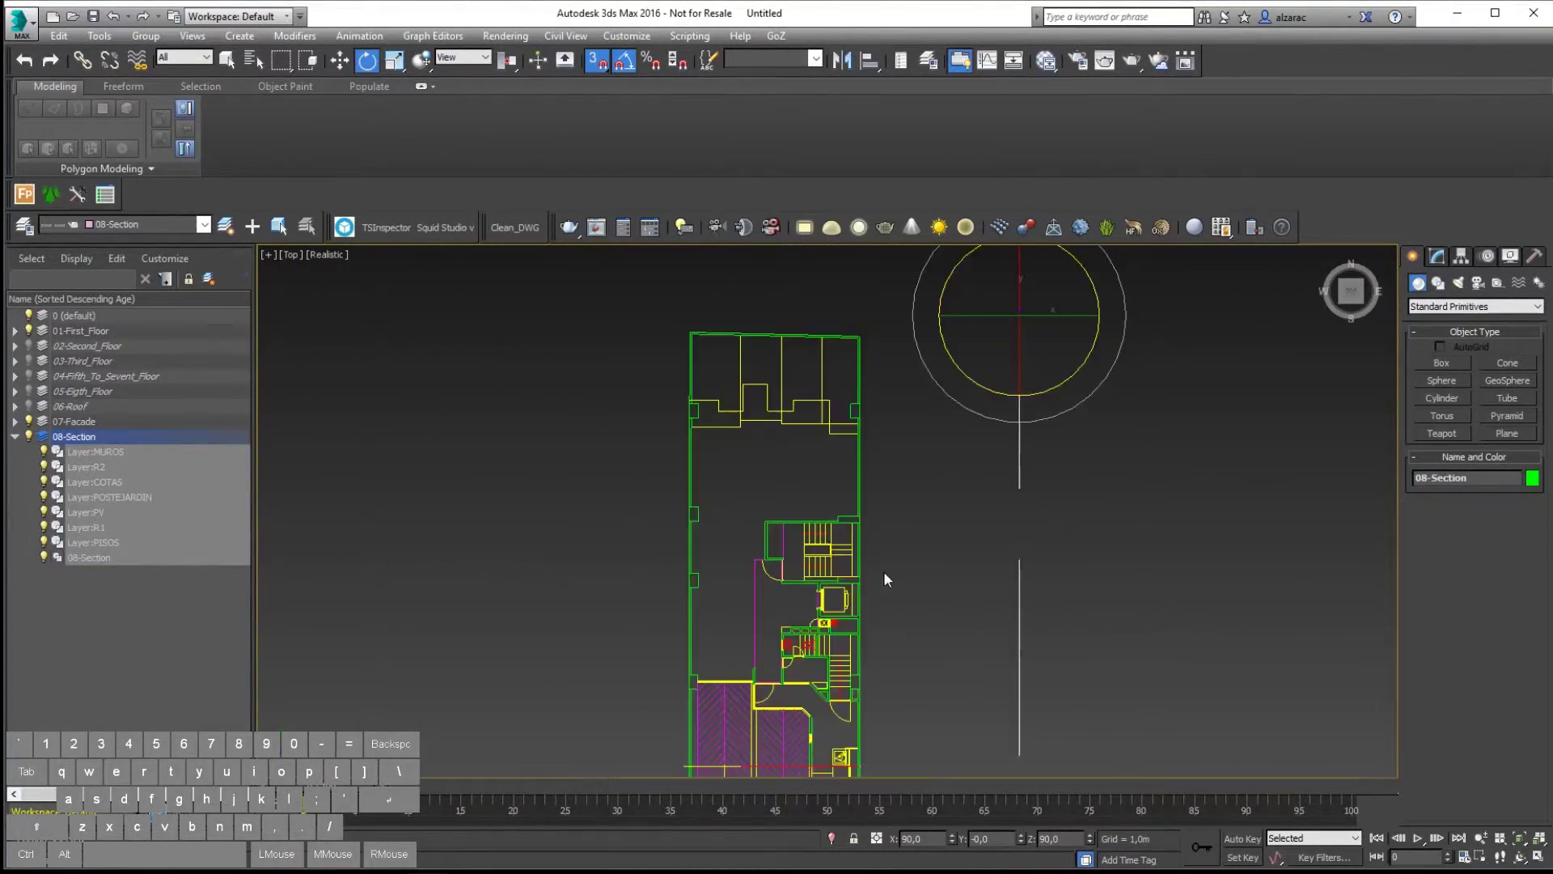
Switch to Move and orbit to view the flat plans with the upright facade and section.
key("w")
middle_click(966, 562)
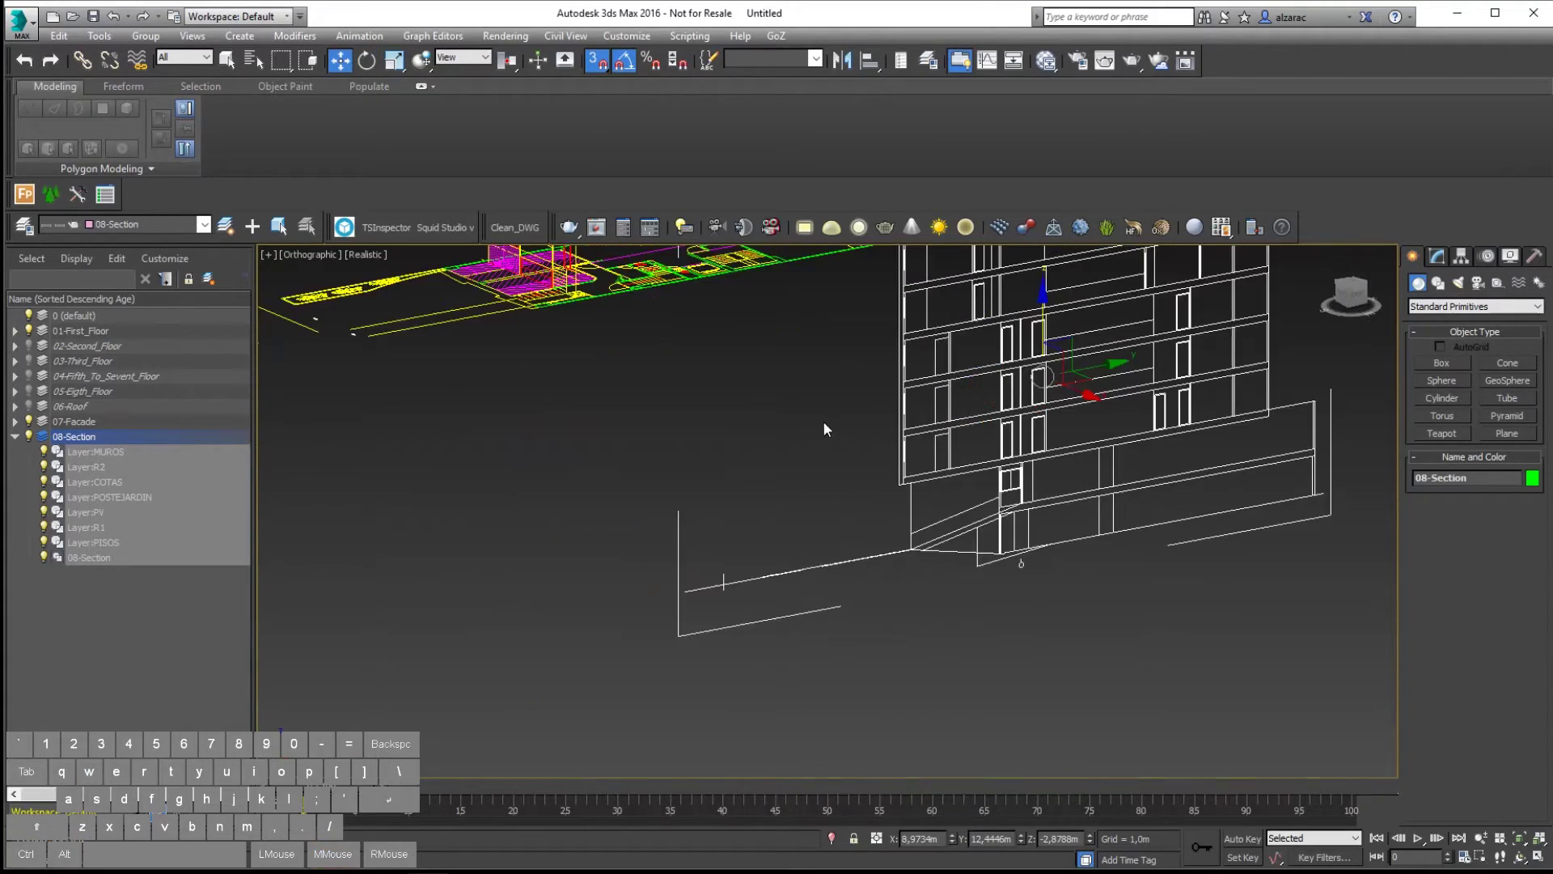
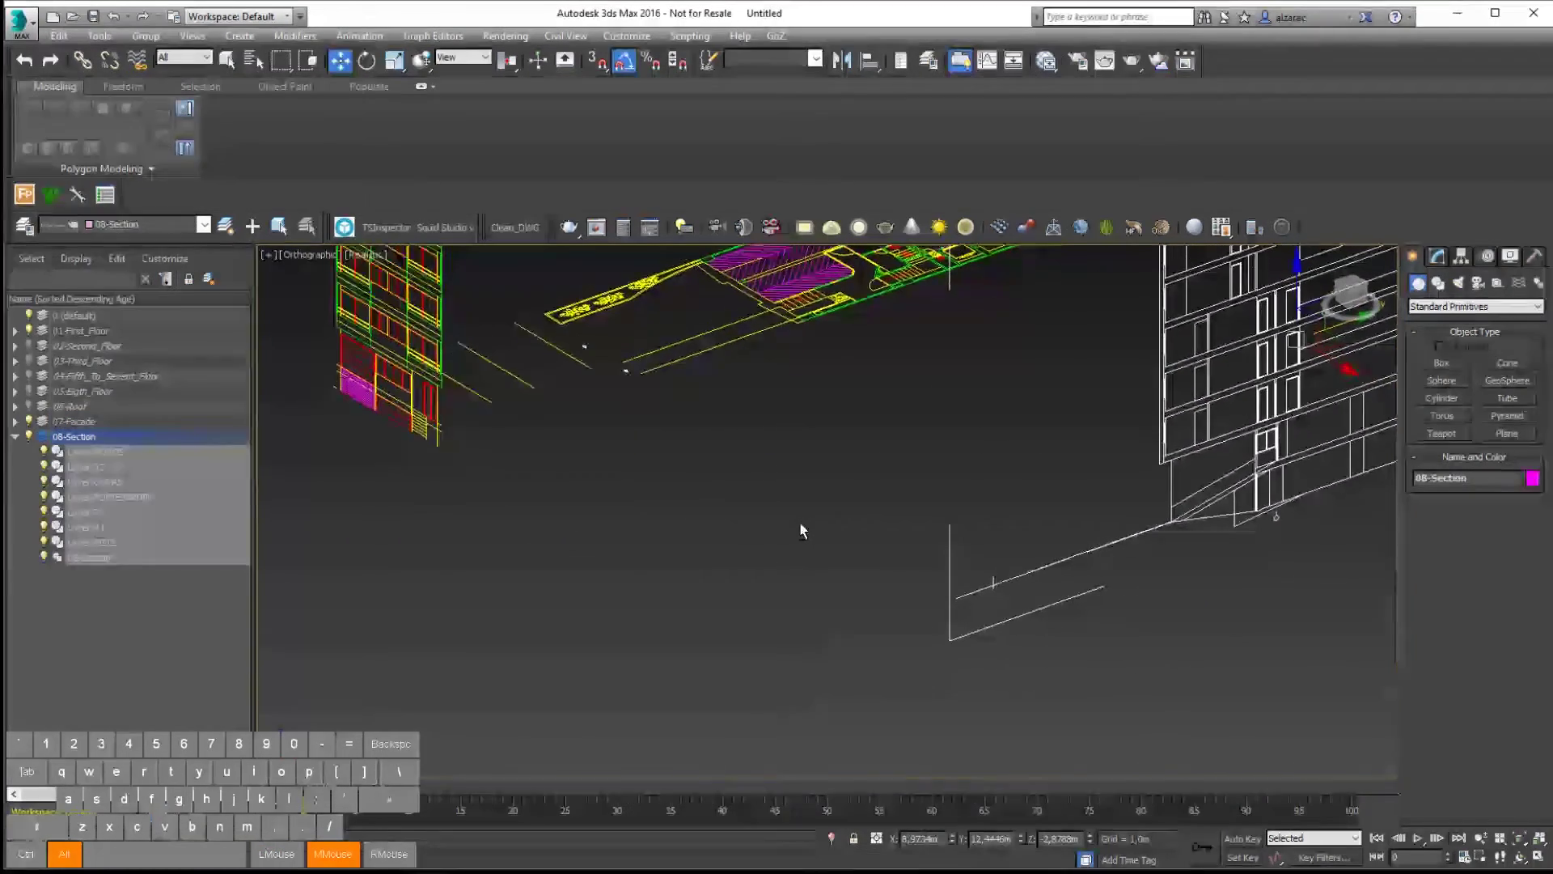
middle_click(878, 468)
With Snaps on, move the section onto the plan corner and lock the selection.
left_click(603, 73)
middle_click(1199, 441)
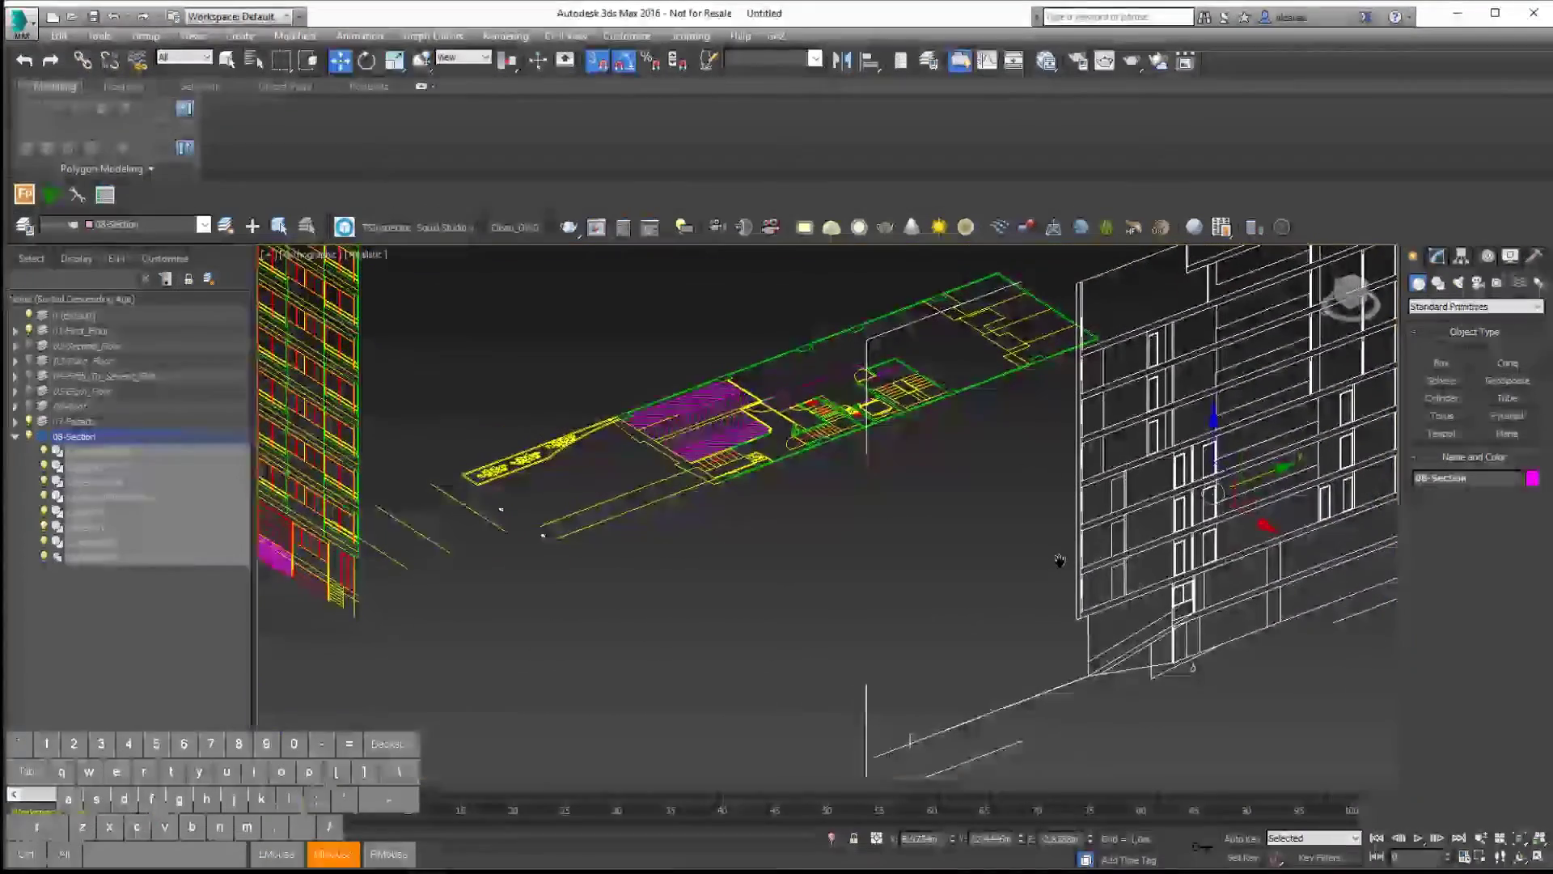
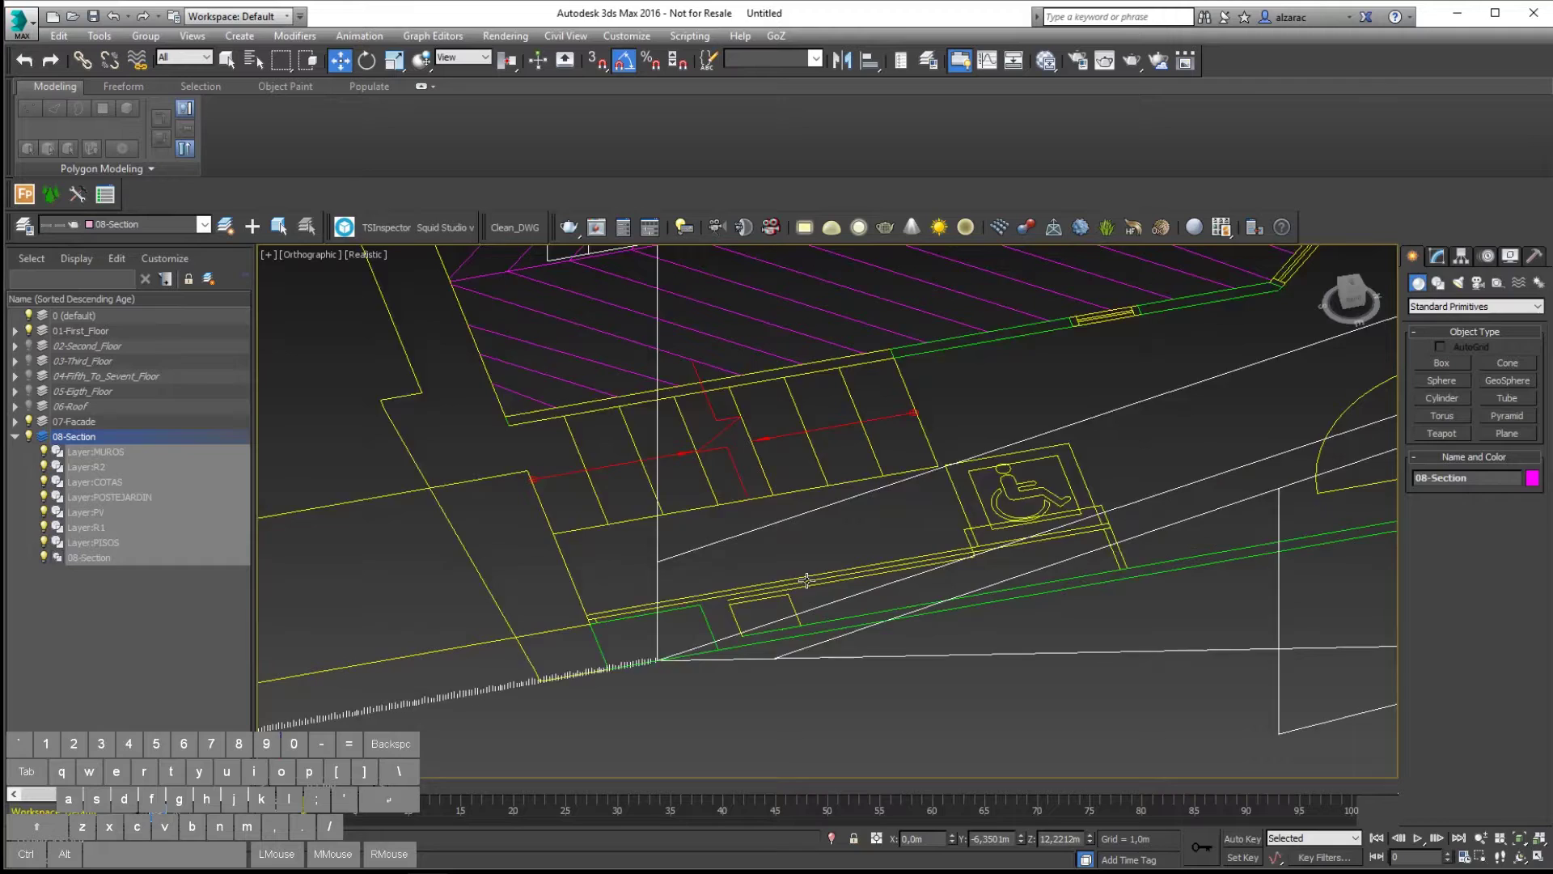
left_click(611, 63)
middle_click(755, 615)
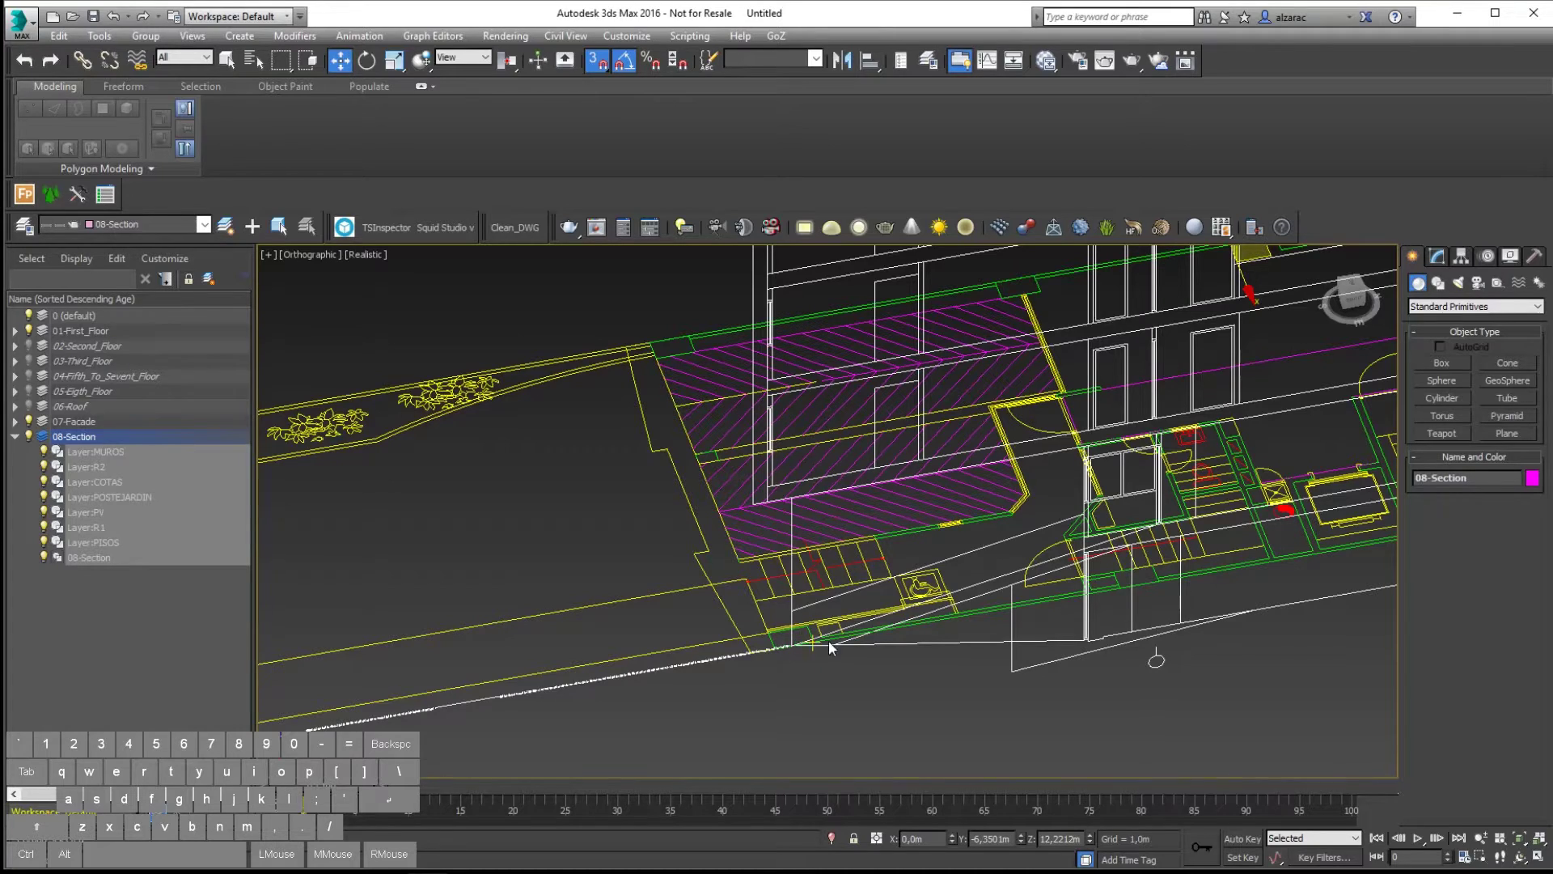
key("space")
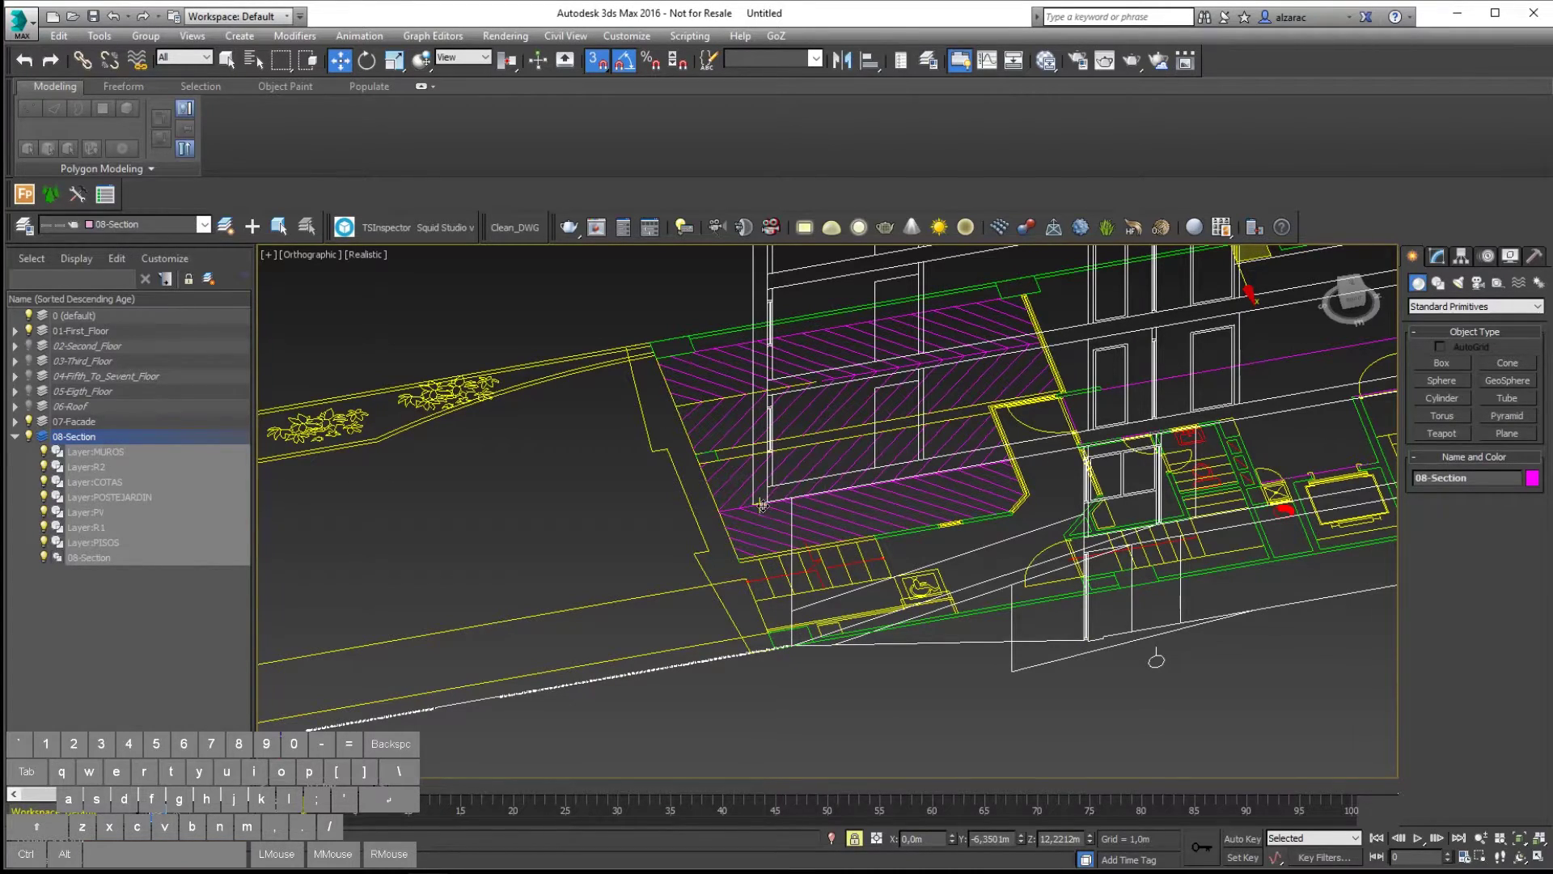